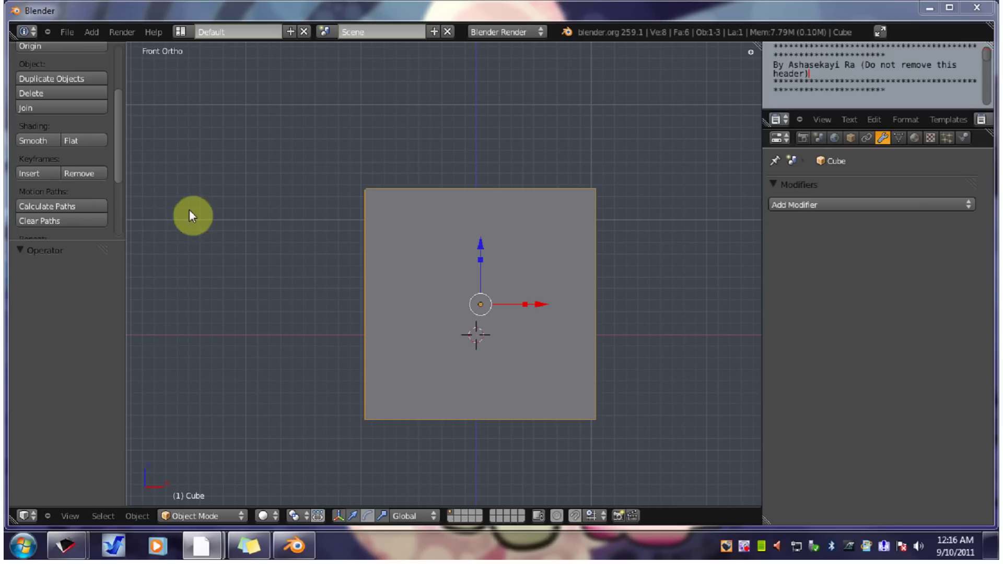
Hide the Tool Shelf with T to widen the front-view workspace around the cube.
left_click(122, 144)
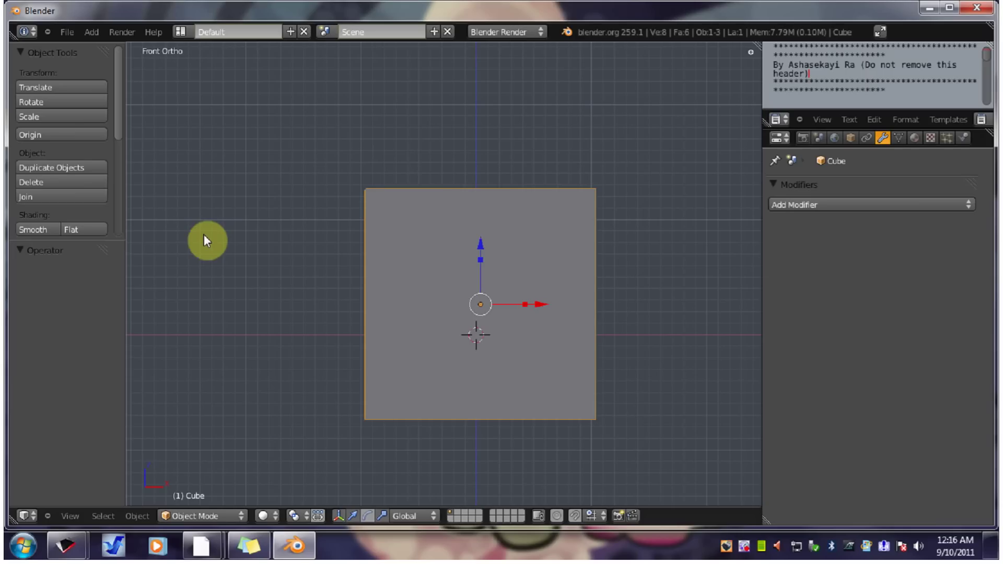
middle_click(207, 240)
key("t")
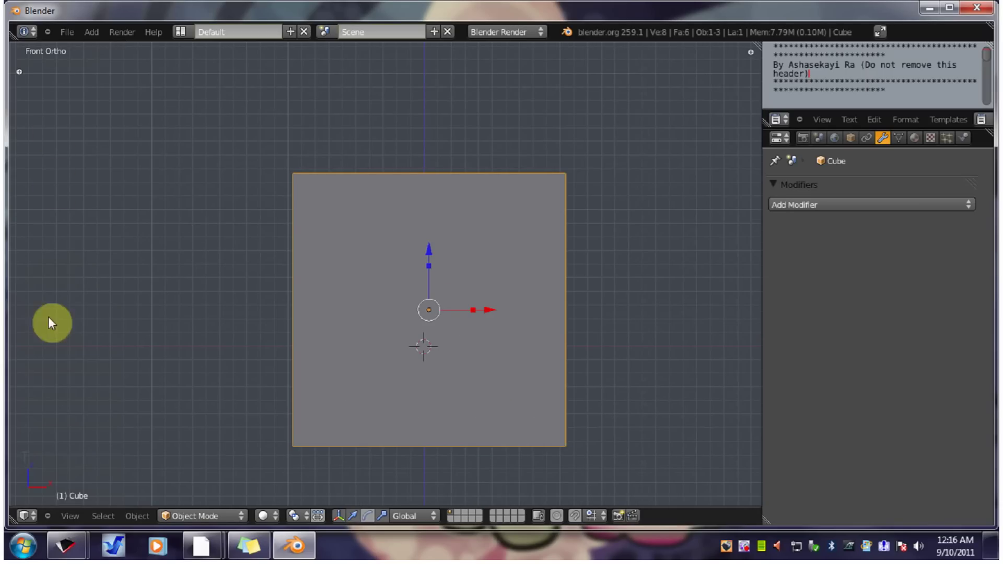
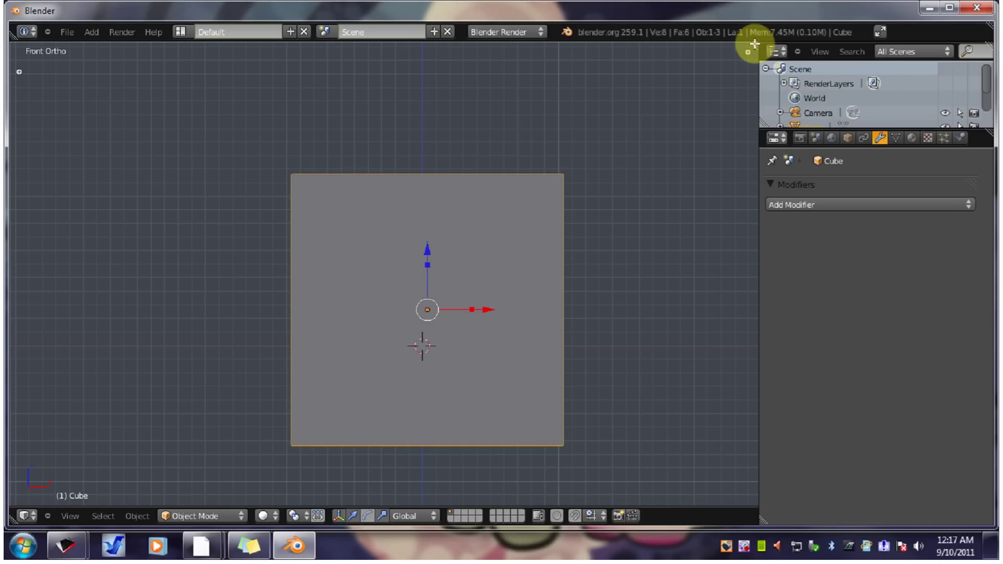
left_click(755, 43)
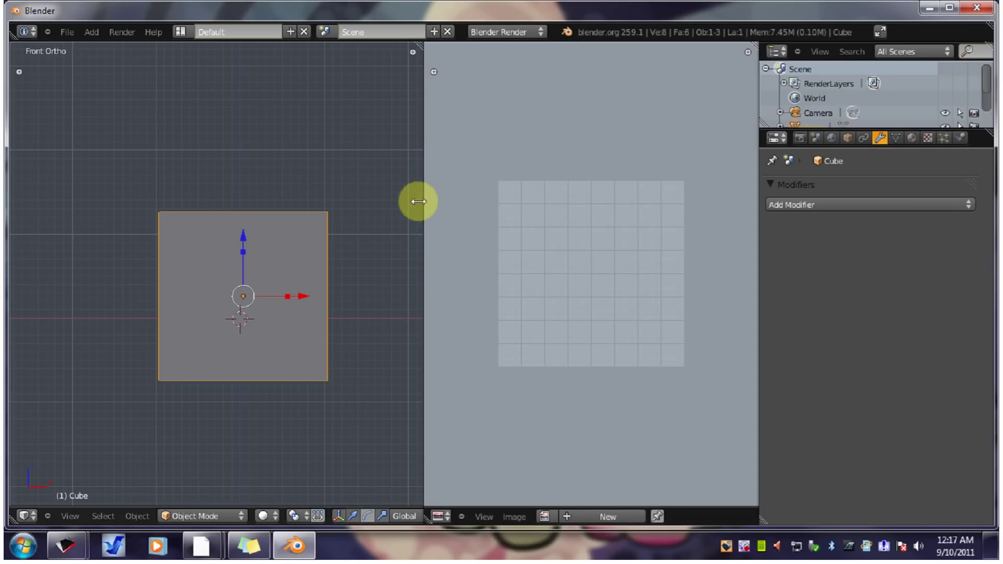
left_click(423, 197)
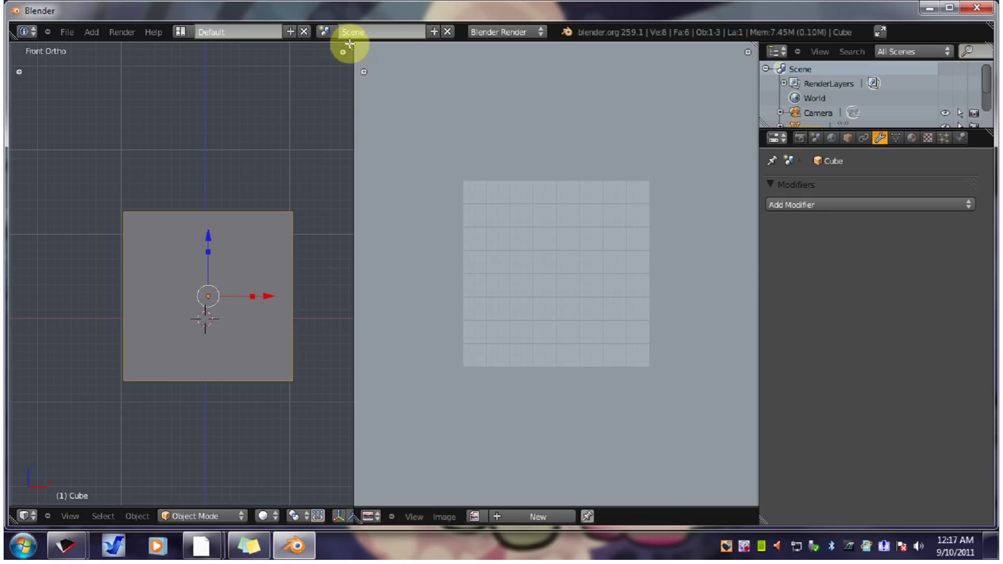
left_click(349, 44)
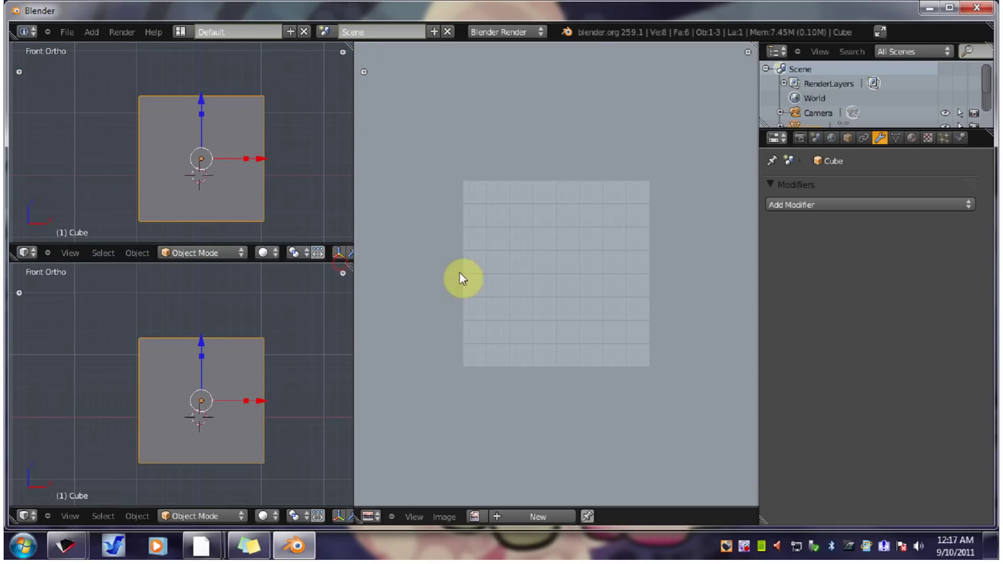
left_click(350, 266)
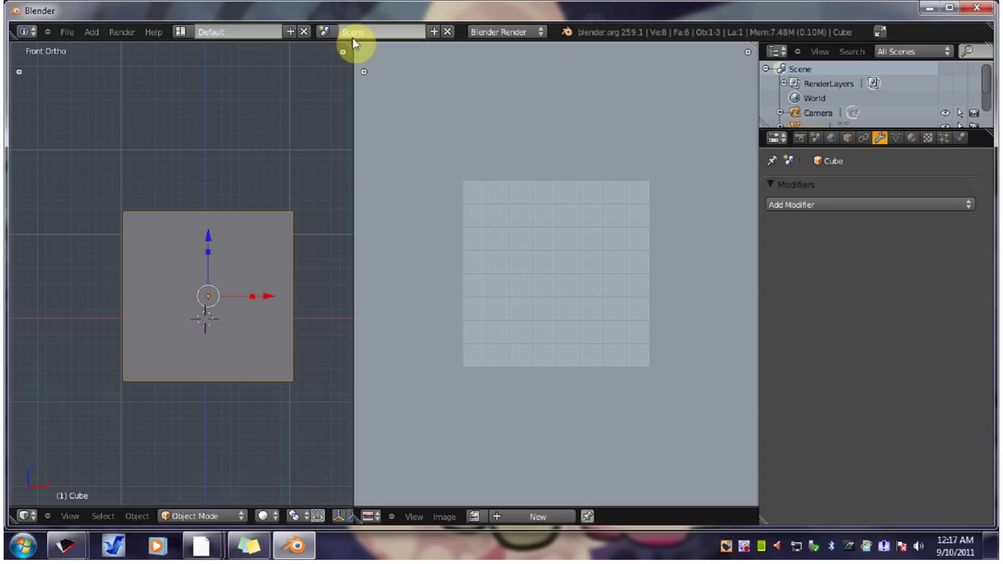
left_click(351, 41)
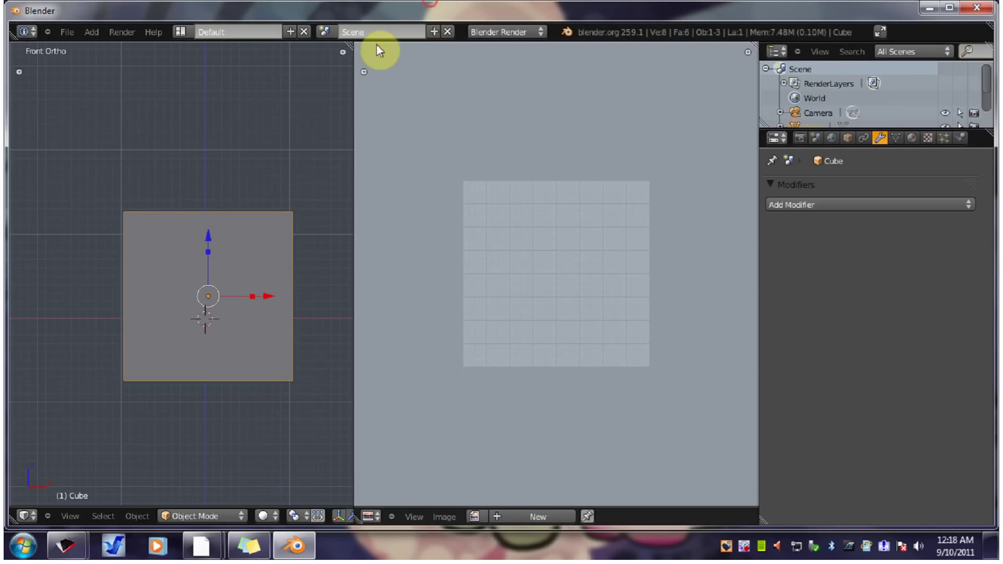
left_click(350, 44)
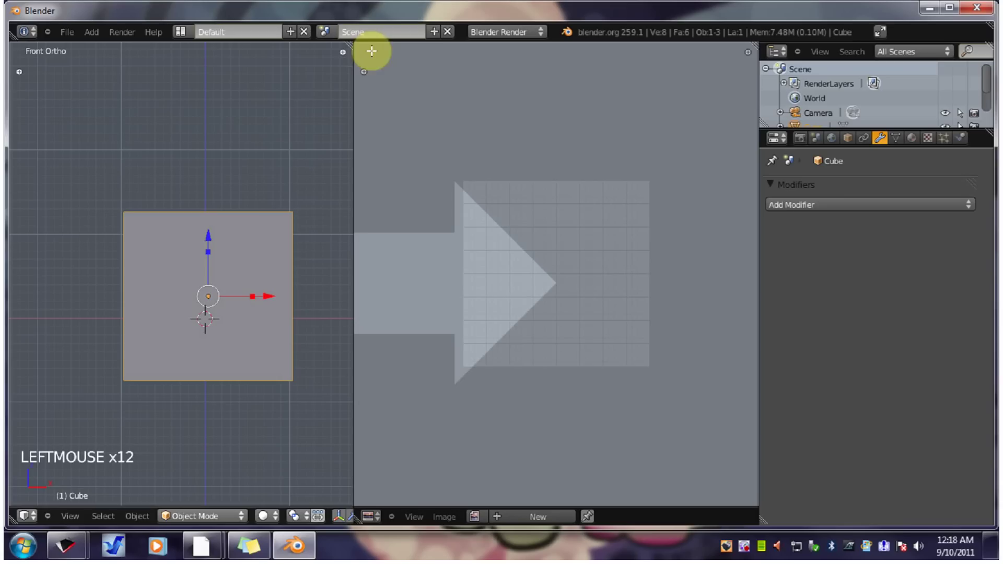
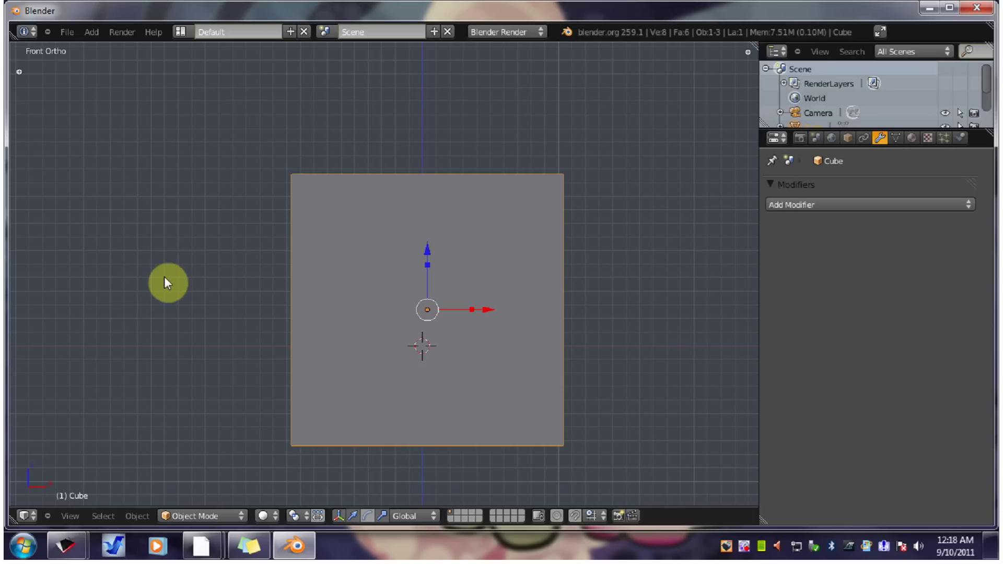
Show the Tool Shelf again with T and reveal the cube's transform values beside the 3D view.
key("t")
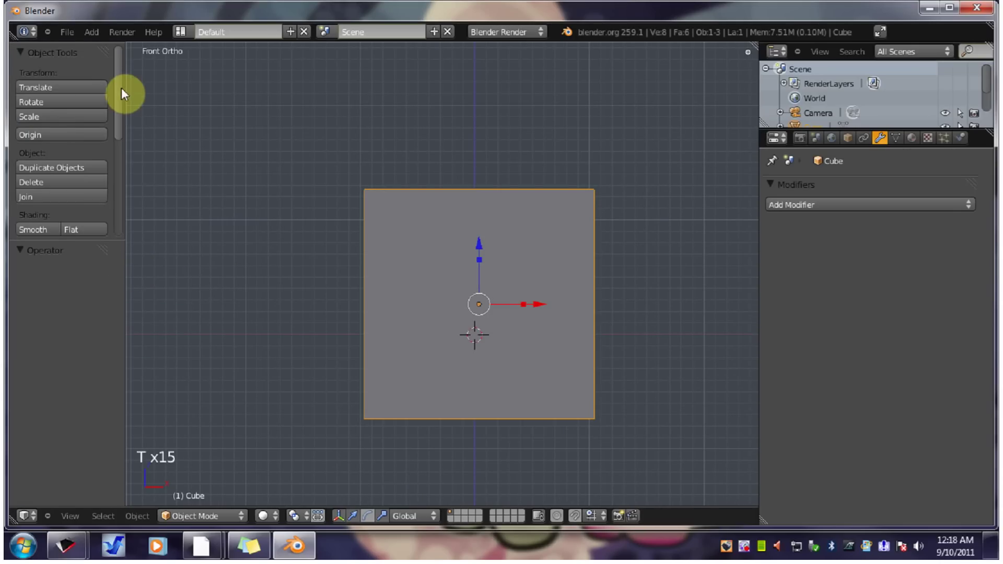
left_click(124, 88)
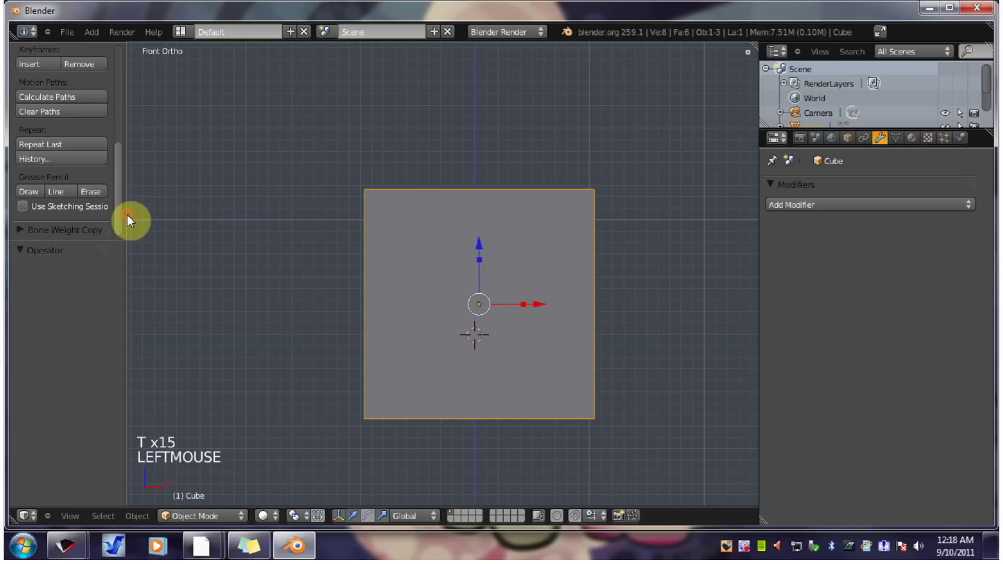
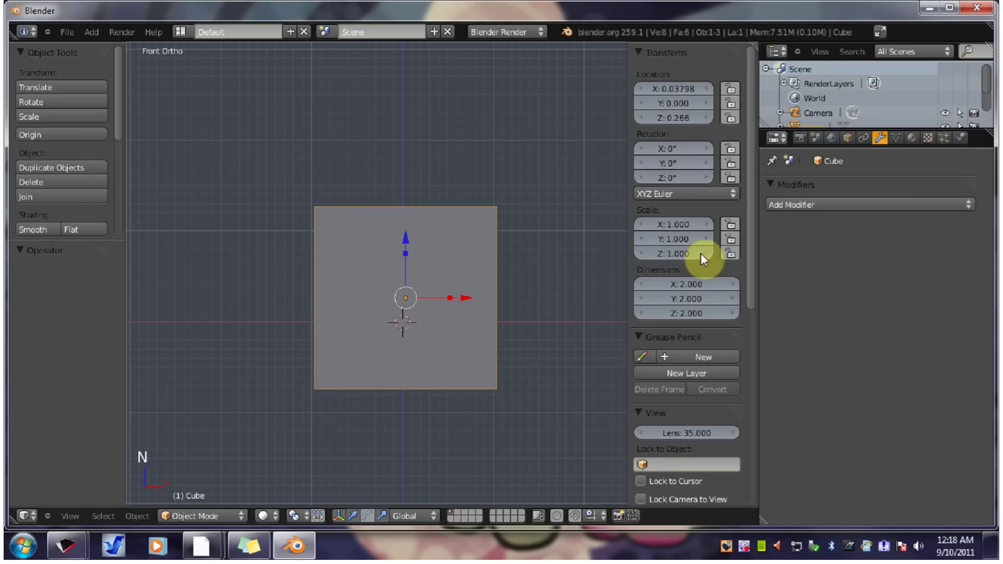
left_click(758, 170)
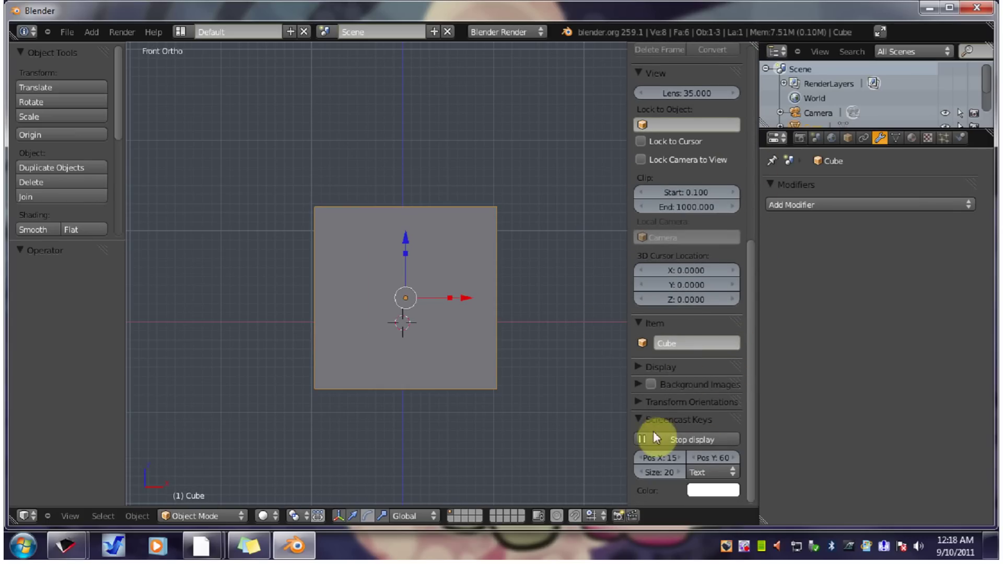
left_click(754, 431)
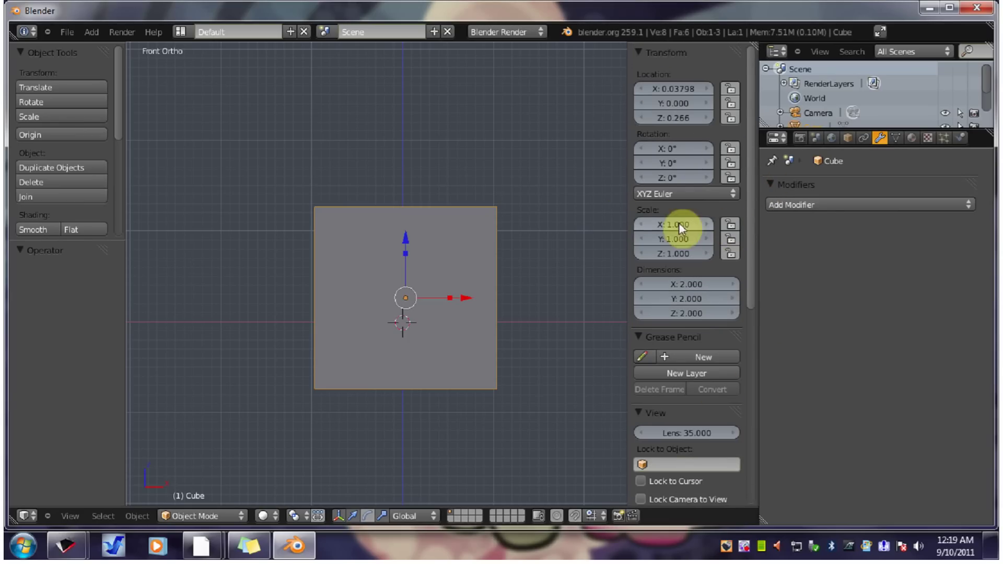
Hide the Properties panel with N and save the layout via File > Save User Settings.
key("n")
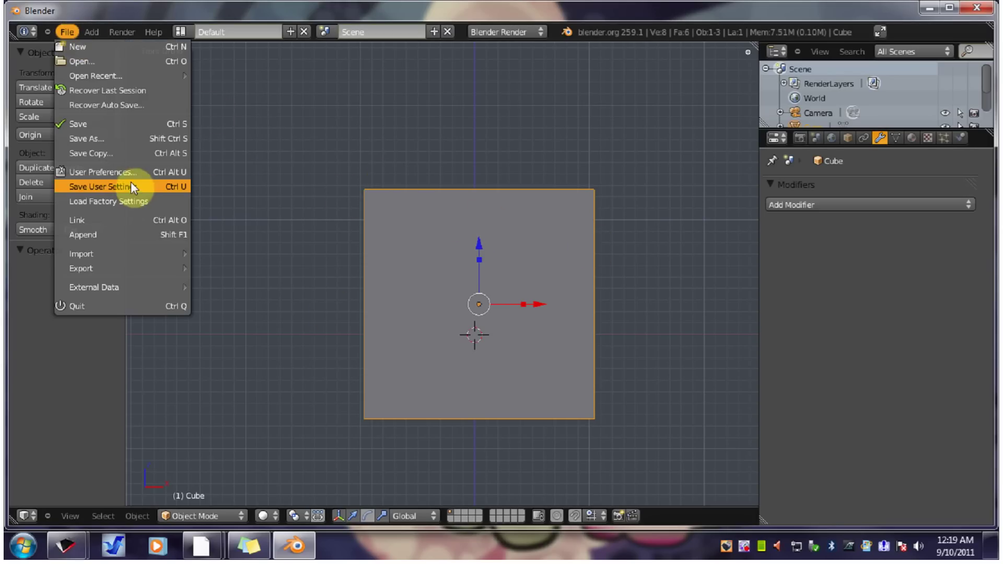
left_click(137, 177)
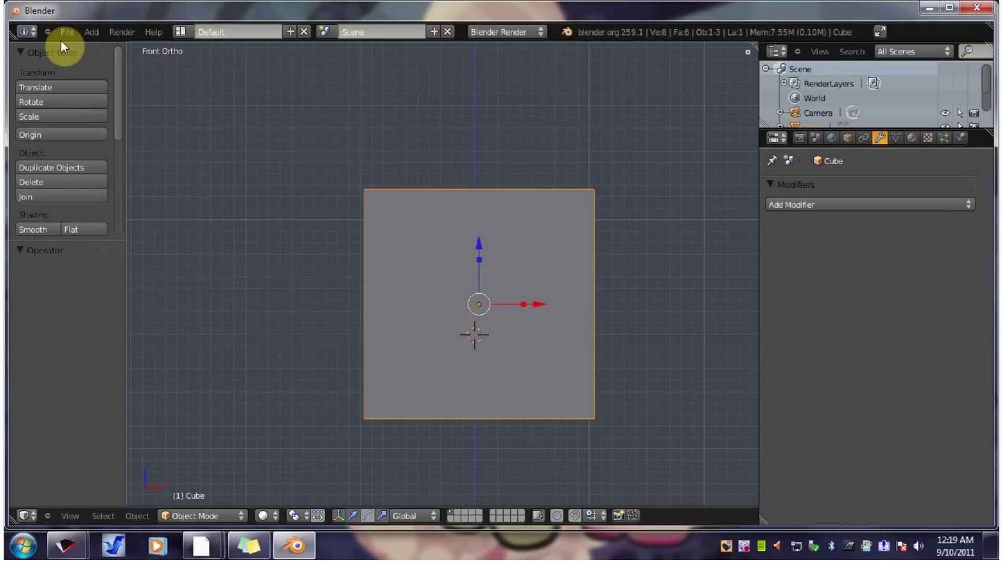
left_click(91, 178)
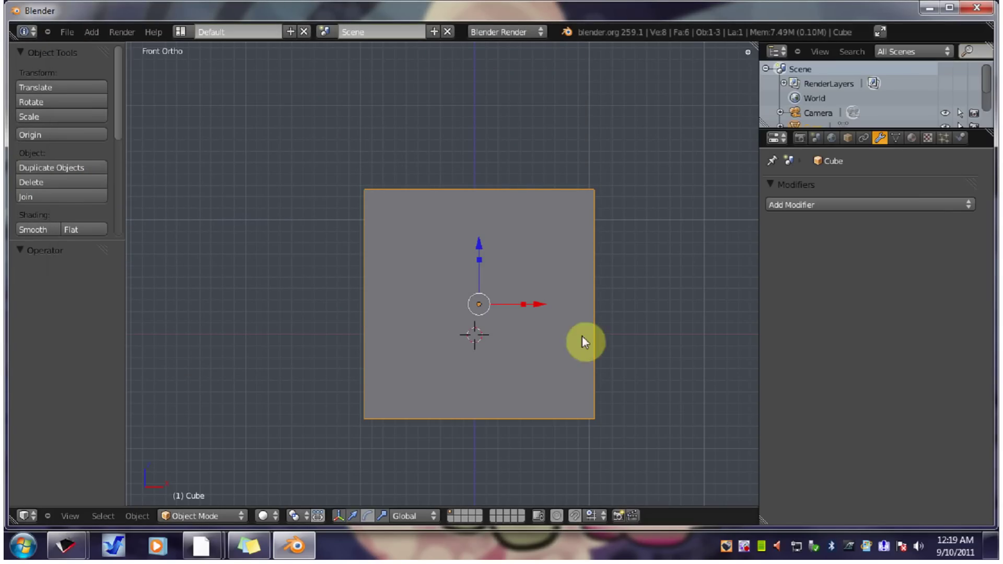
Orbit and zoom around the cube, then return to Front Ortho with Numpad 1 and zoom in.
middle_click(567, 302)
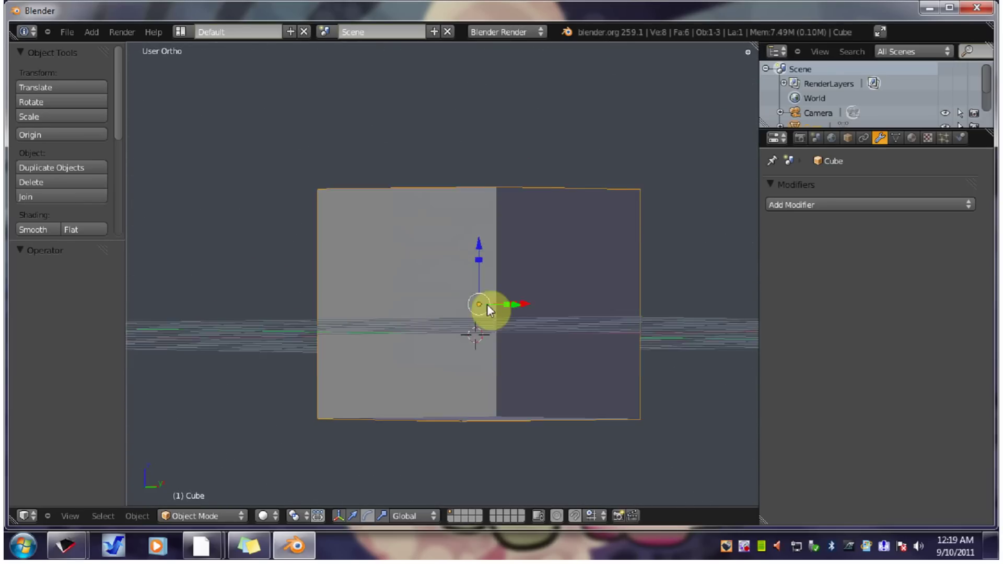
scroll("up", 3)
scroll("down", 3)
key("KP_1")
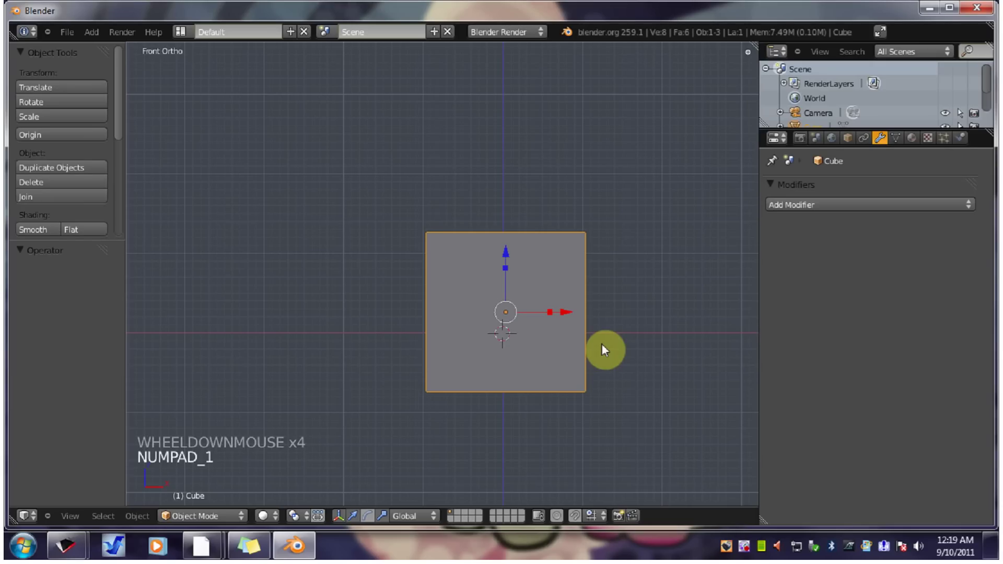
scroll("up", 3)
scroll("up", 3)
middle_click(648, 354)
scroll("up", 3)
scroll("down", 3)
scroll("up", 3)
scroll("down", 3)
middle_click(642, 328)
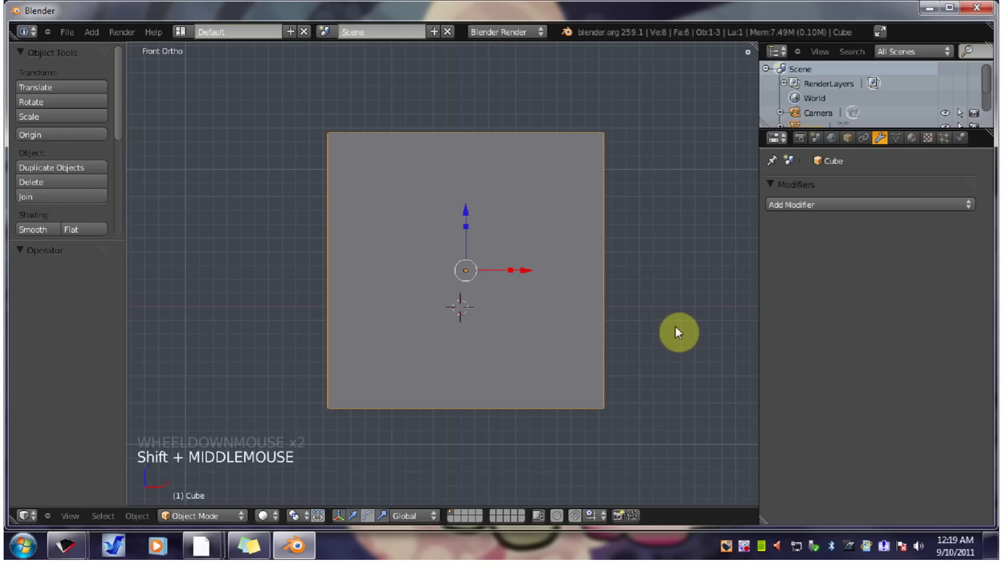
key("ctrl+Up")
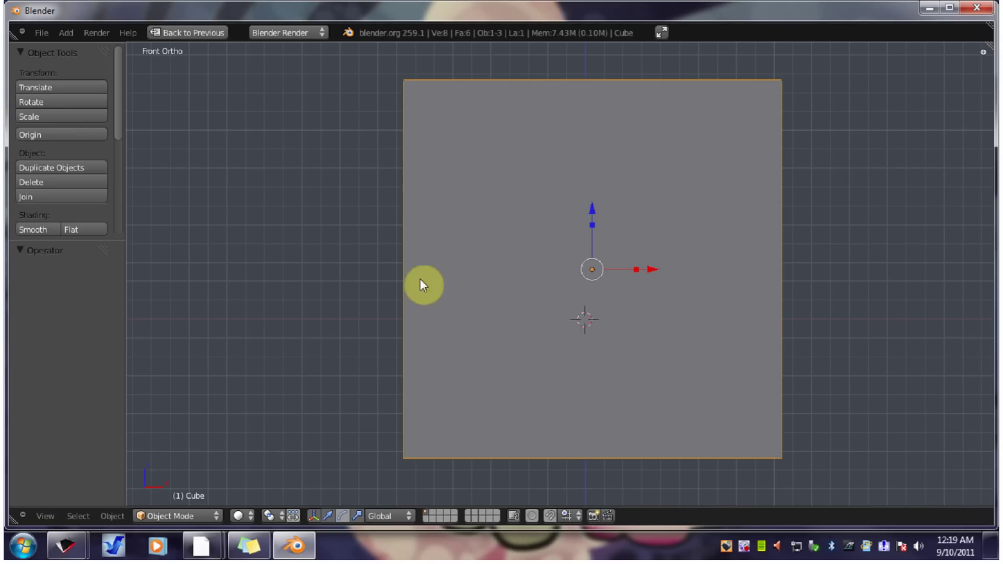
key("ctrl+Up")
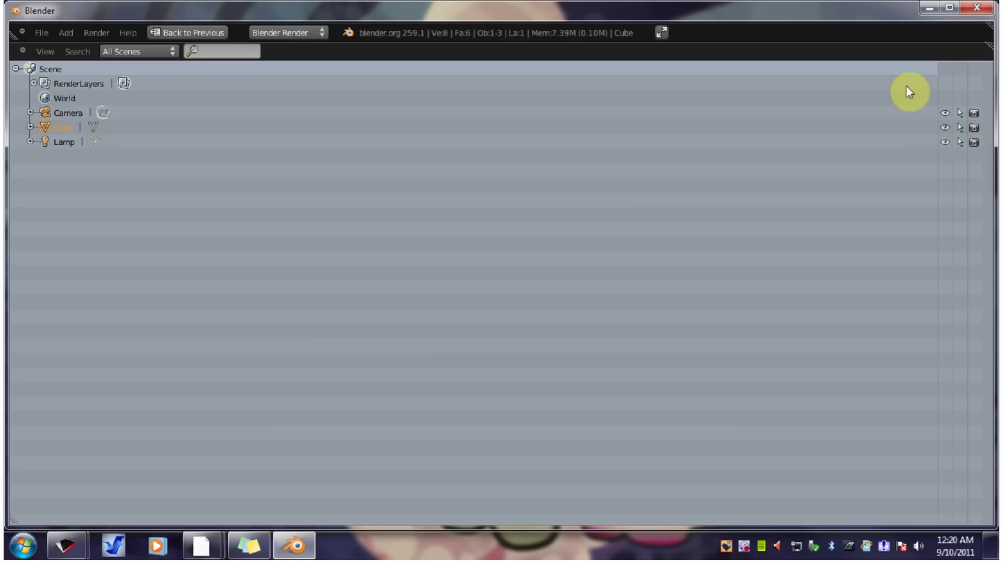
key("ctrl+Up")
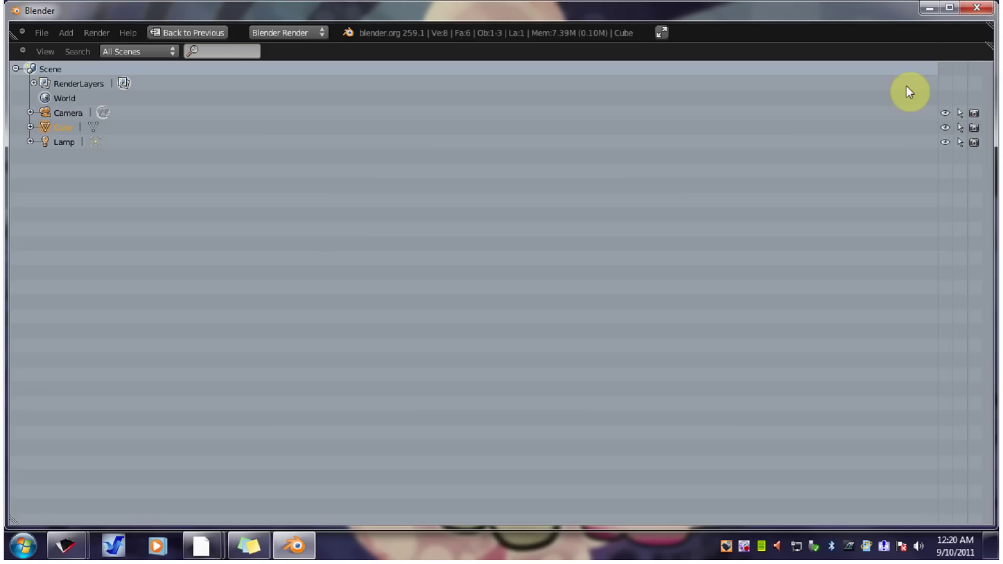
key("ctrl+Up")
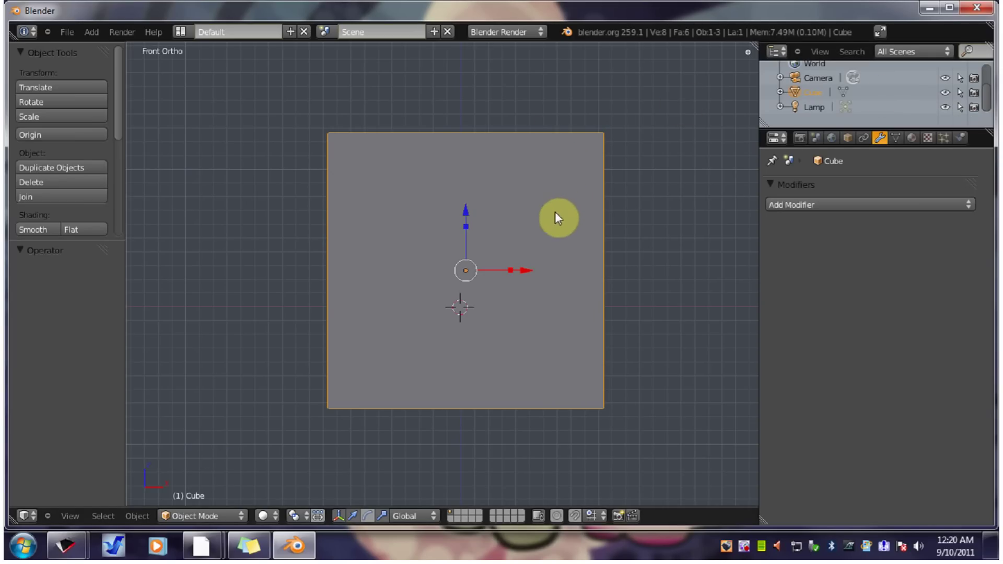
Pan the view, snap to Front Ortho with Numpad 1 and open the View menu of viewing options.
middle_click(520, 263)
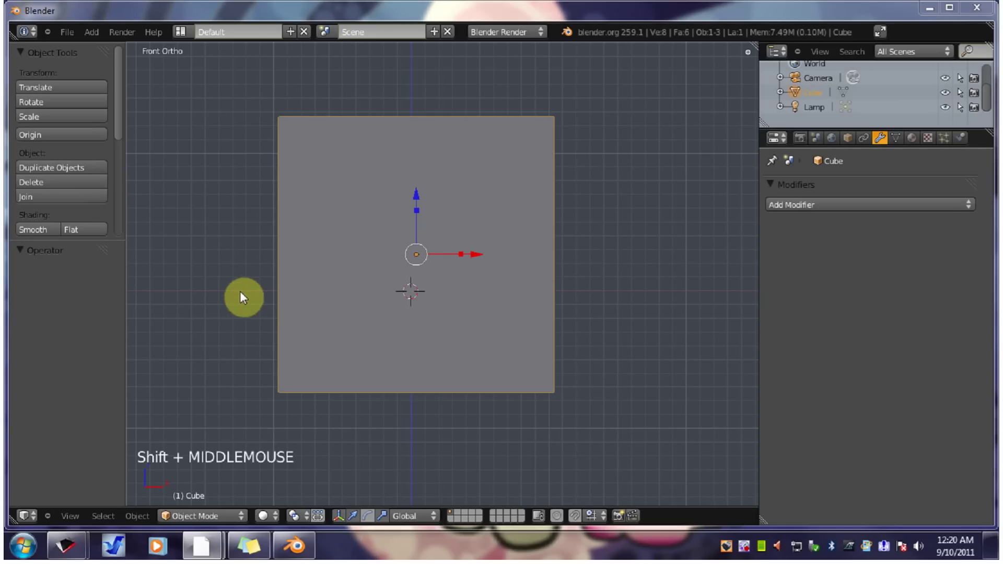
middle_click(441, 325)
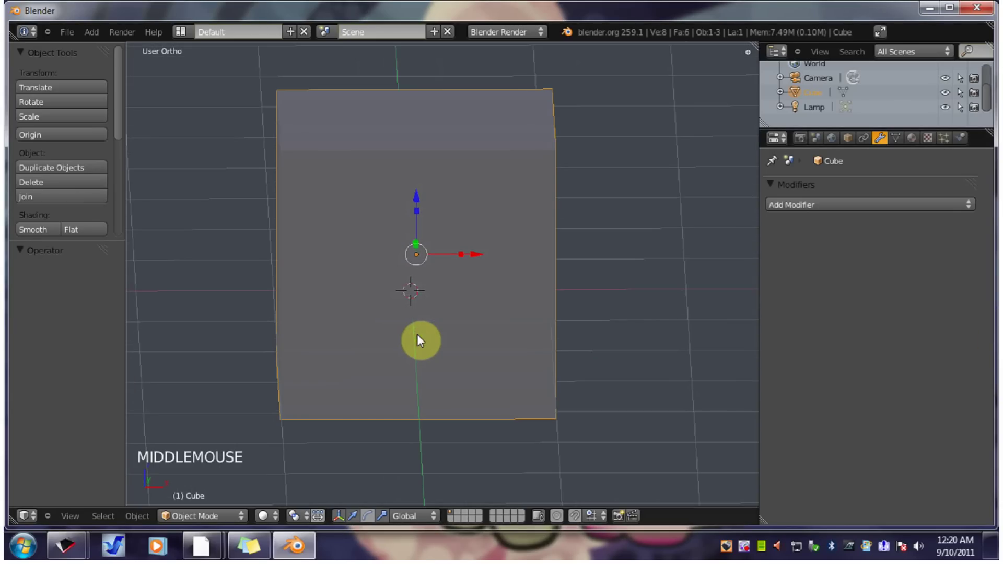
key("KP_1")
left_click(81, 517)
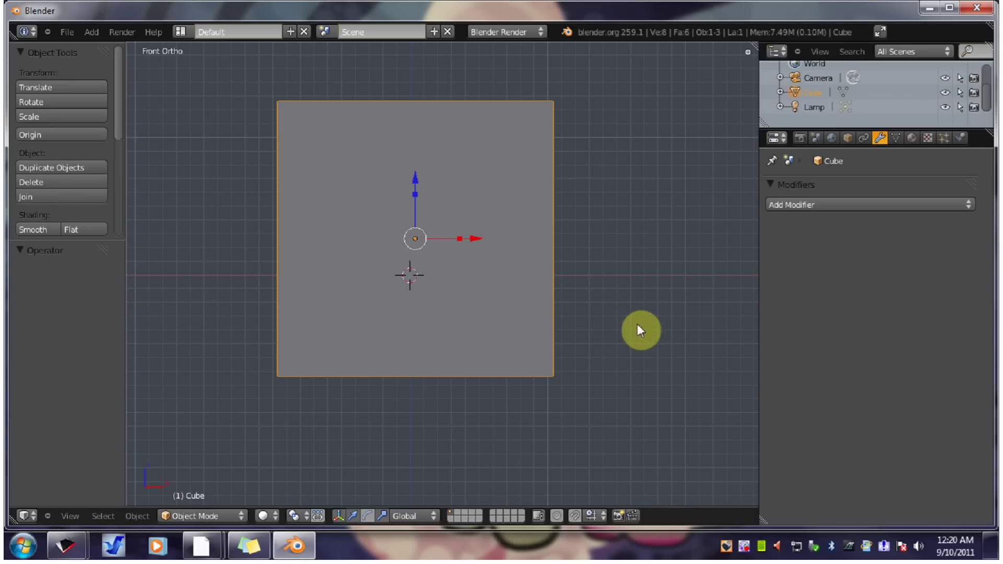
middle_click(500, 309)
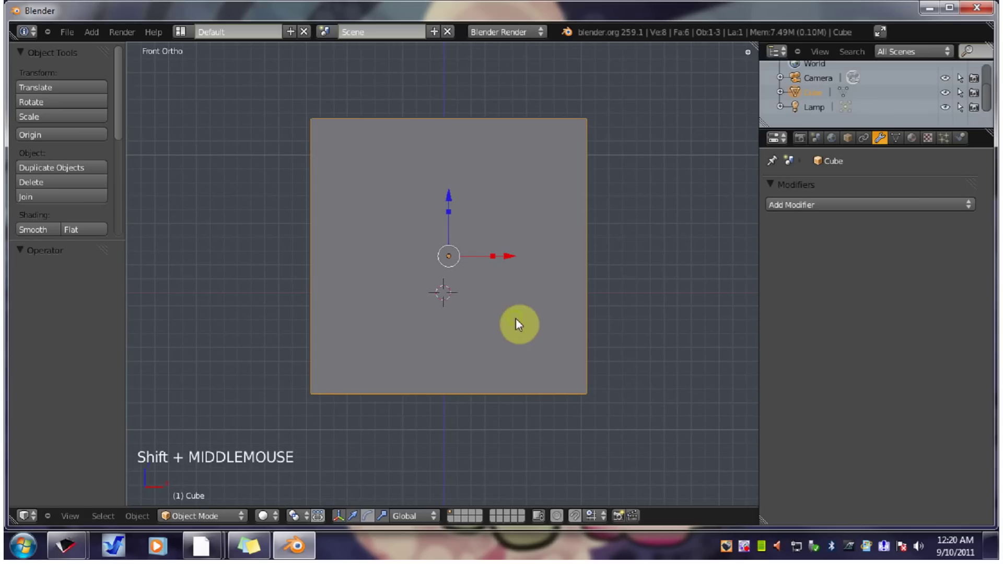
left_click(70, 520)
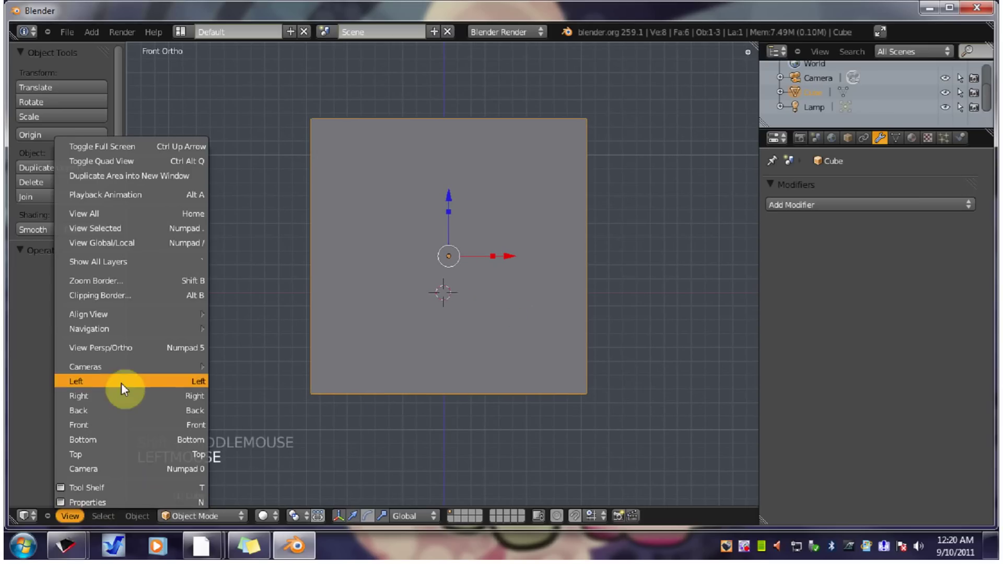
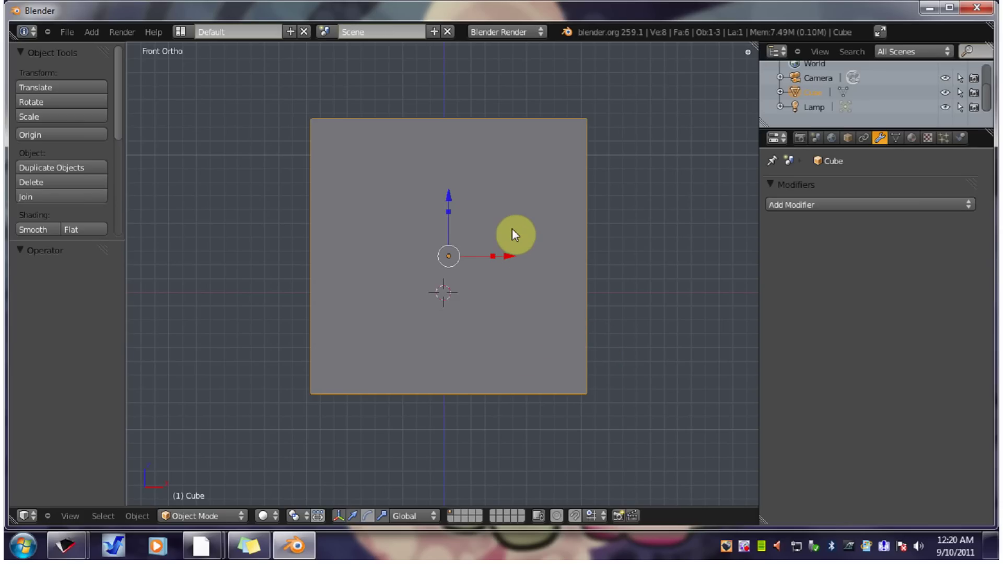
key("KP_1")
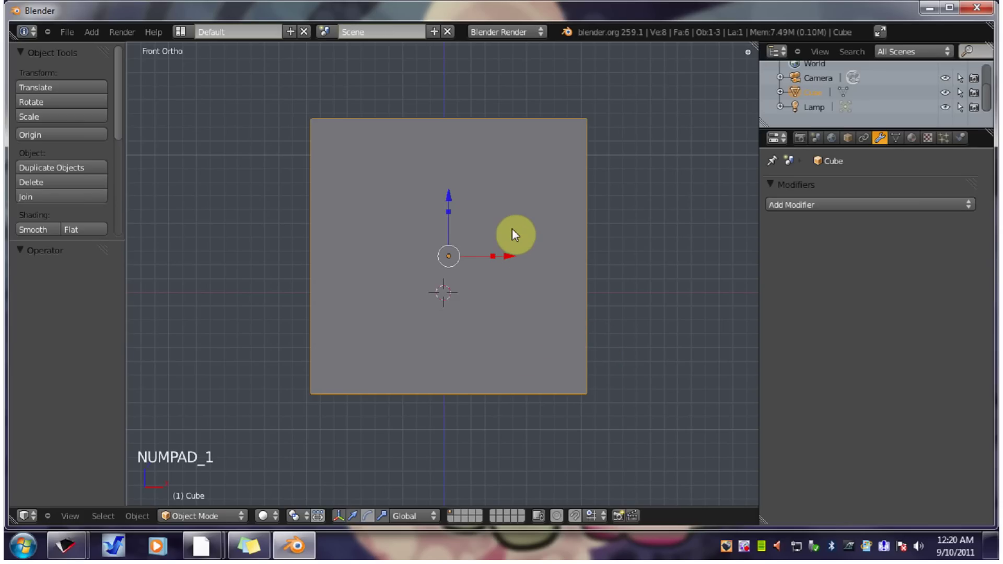
View the cube from back, right, left, top, bottom and camera, then return to front view.
key("ctrl+KP_1")
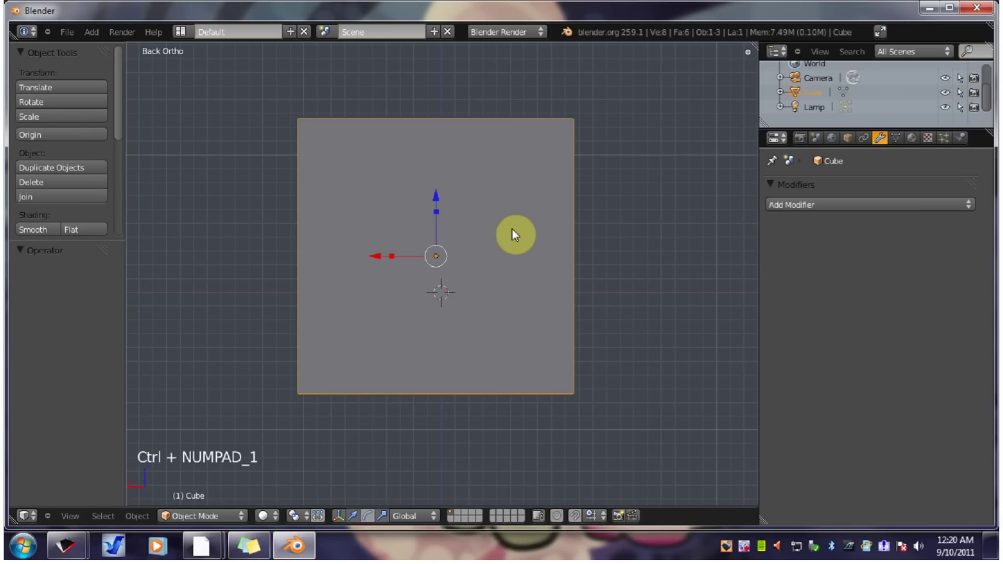
key("KP_3")
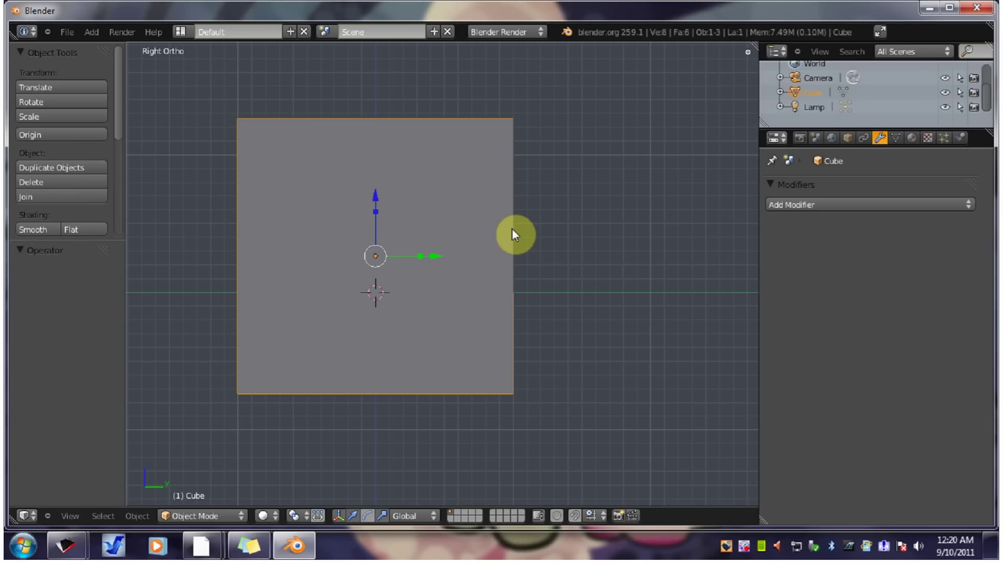
key("ctrl+KP_3")
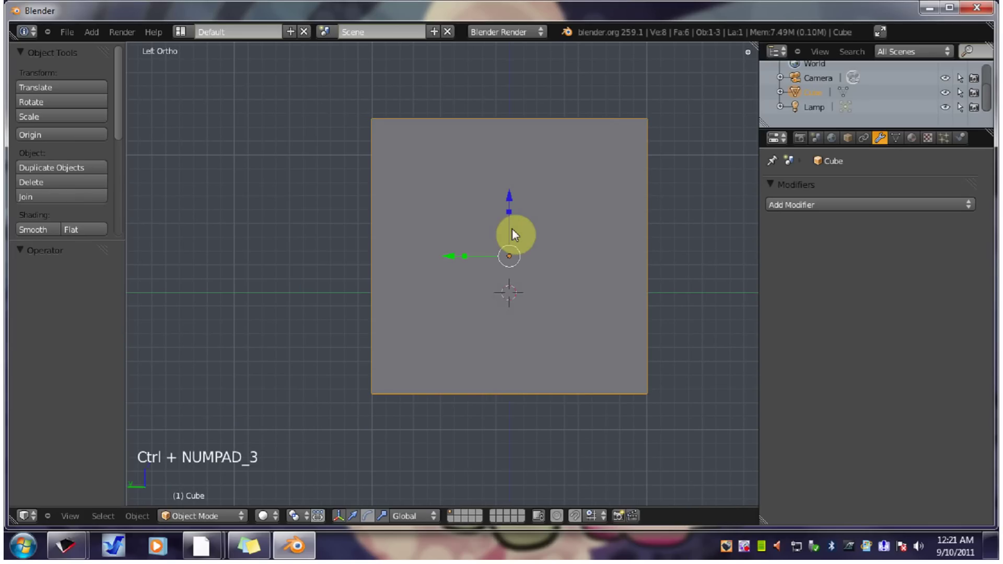
key("KP_7")
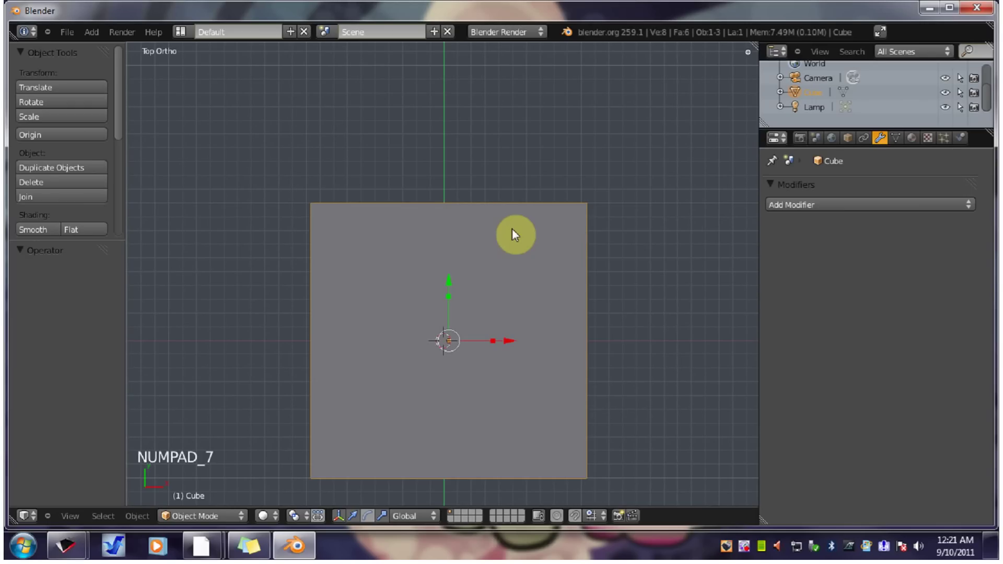
key("ctrl+KP_7")
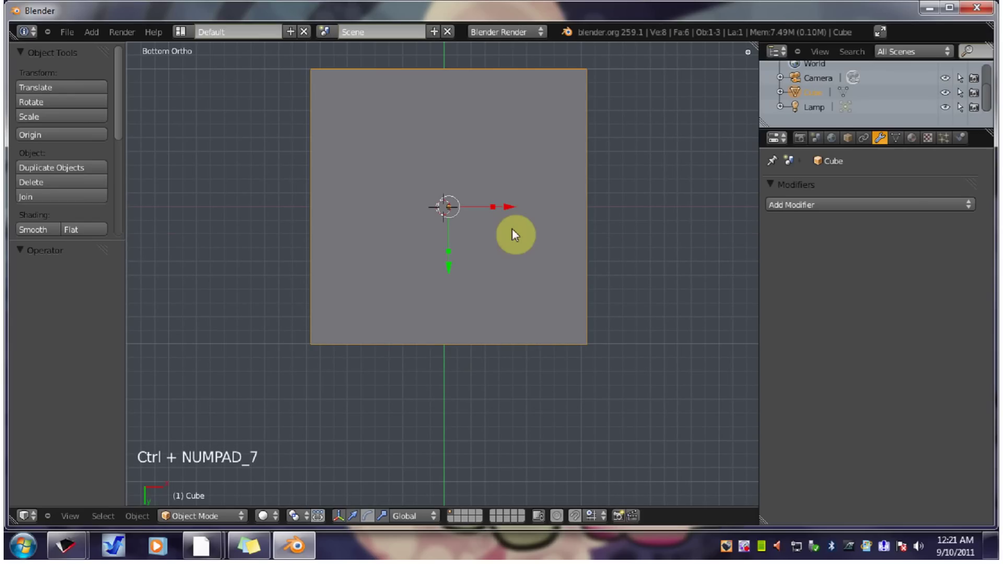
key("KP_0")
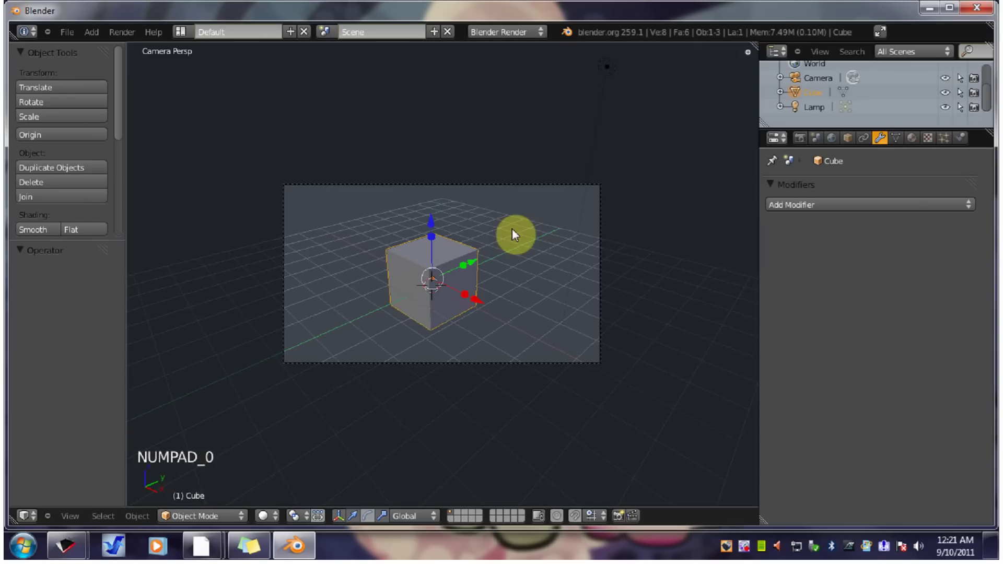
key("KP_1")
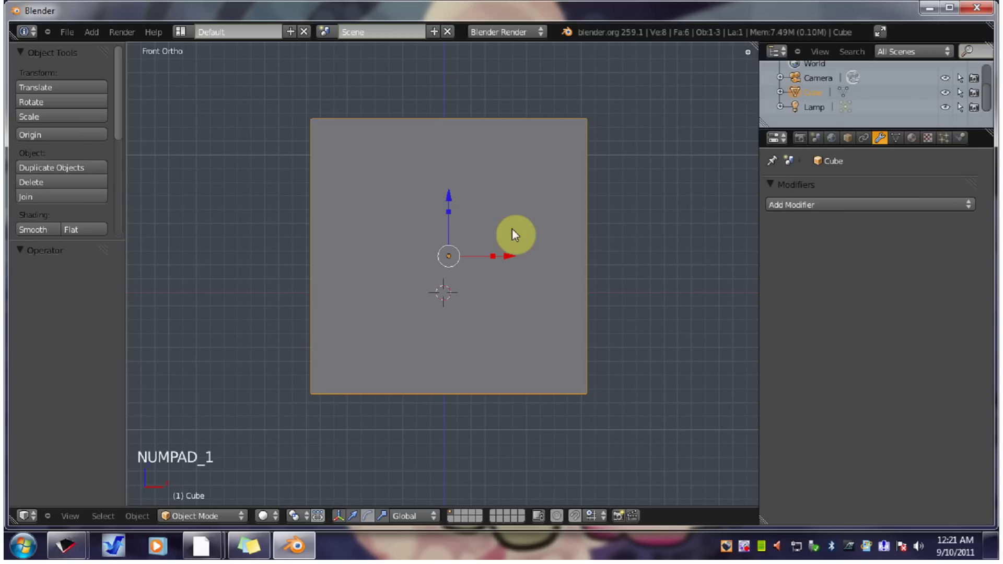
Orbit the view in steps with Numpad 4, 6, 8 and 2, snapping back to front with Numpad 1.
key("KP_4")
key("KP_4")
key("KP_4")
key("KP_1")
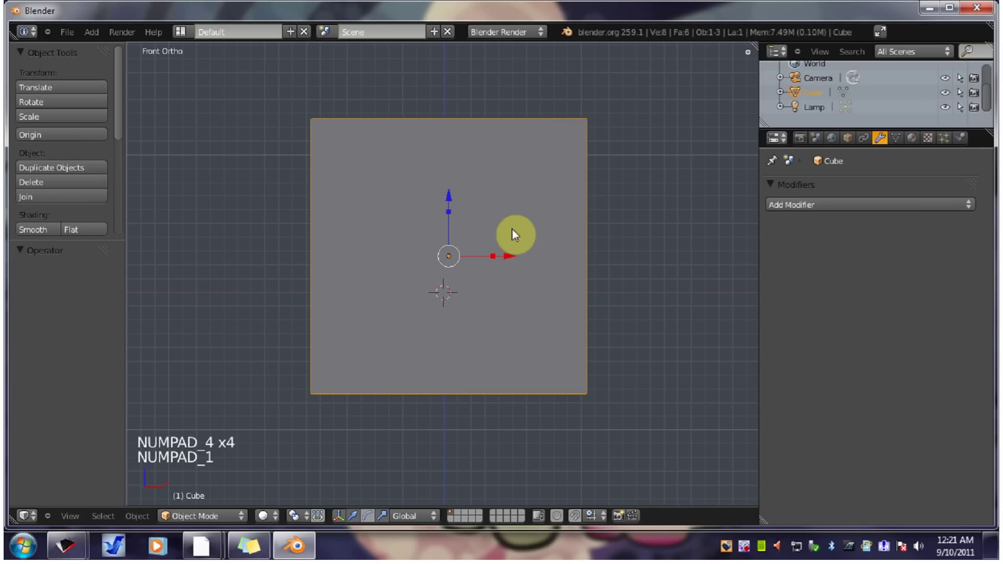
key("KP_6")
key("KP_6")
key("KP_6")
key("KP_6")
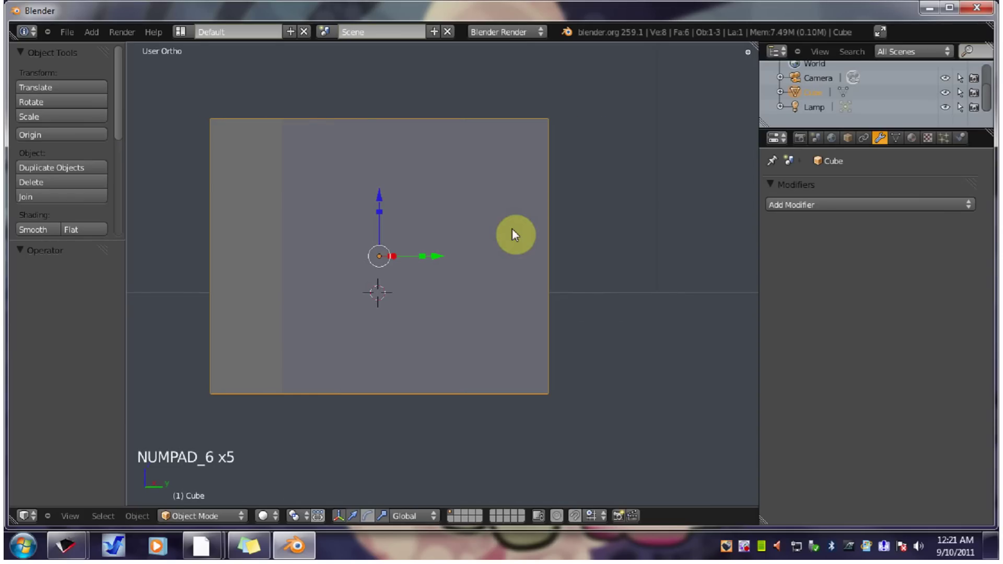
key("KP_1")
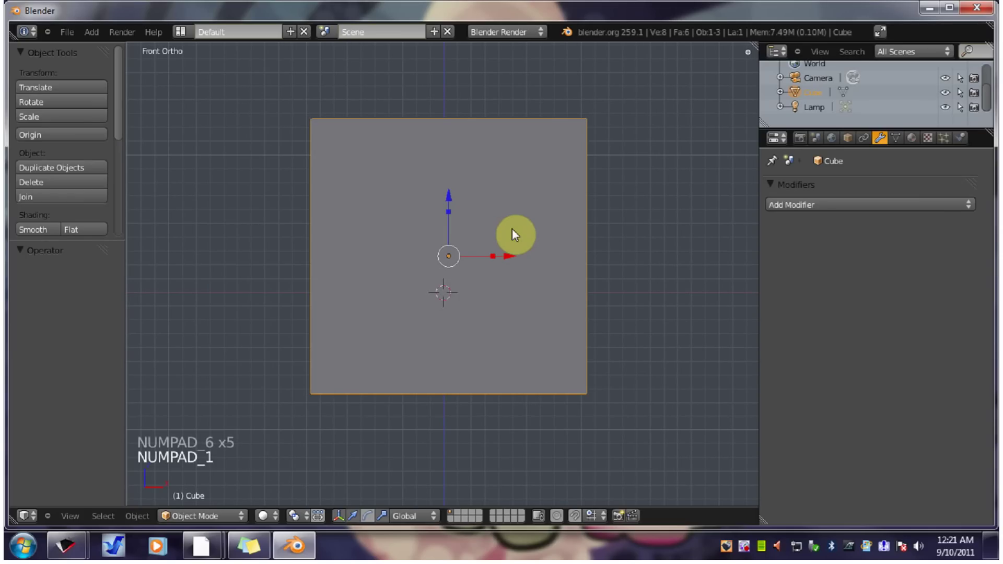
key("KP_8")
key("KP_8")
key("KP_1")
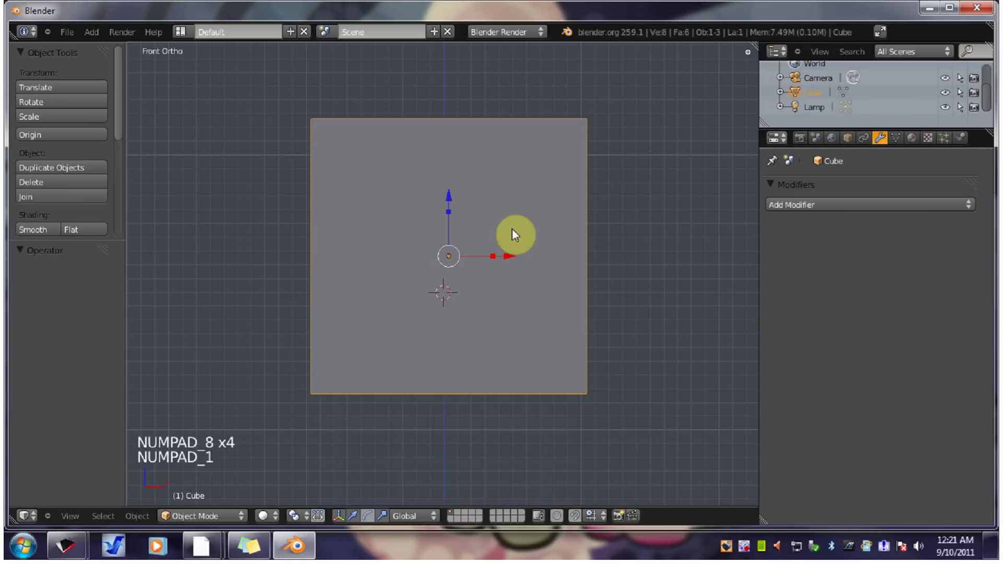
key("KP_2")
key("KP_2")
Toggle the front view between perspective and orthographic with Numpad 5 while zooming with the wheel.
key("KP_2")
key("KP_1")
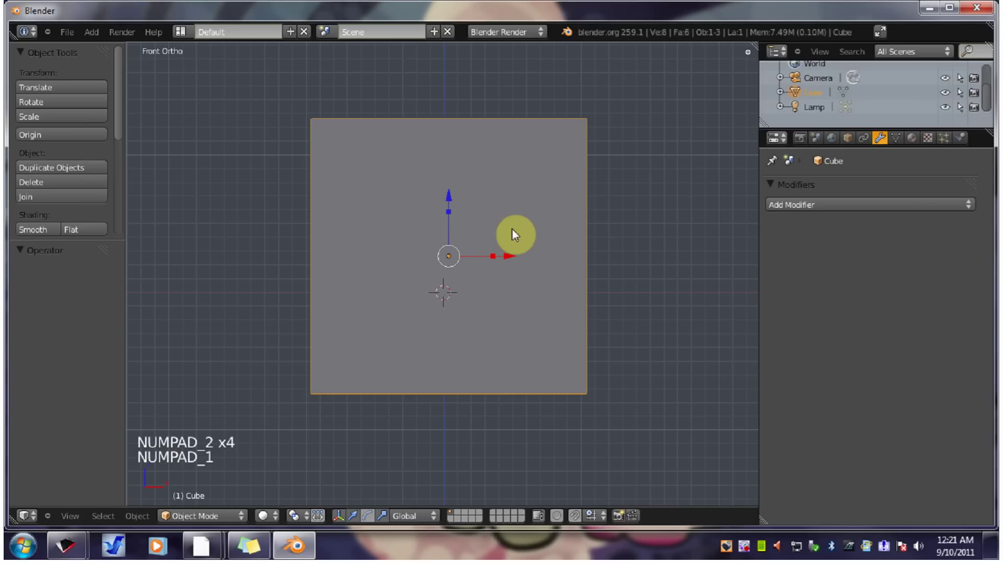
key("KP_5")
key("KP_5")
scroll("down", 3)
key("KP_5")
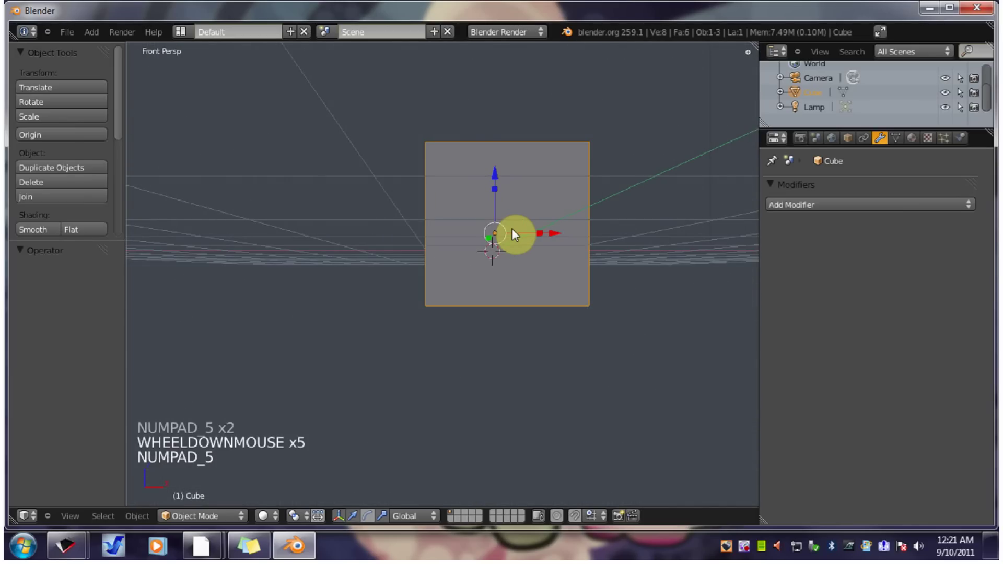
key("KP_5")
scroll("up", 3)
scroll("up", 3)
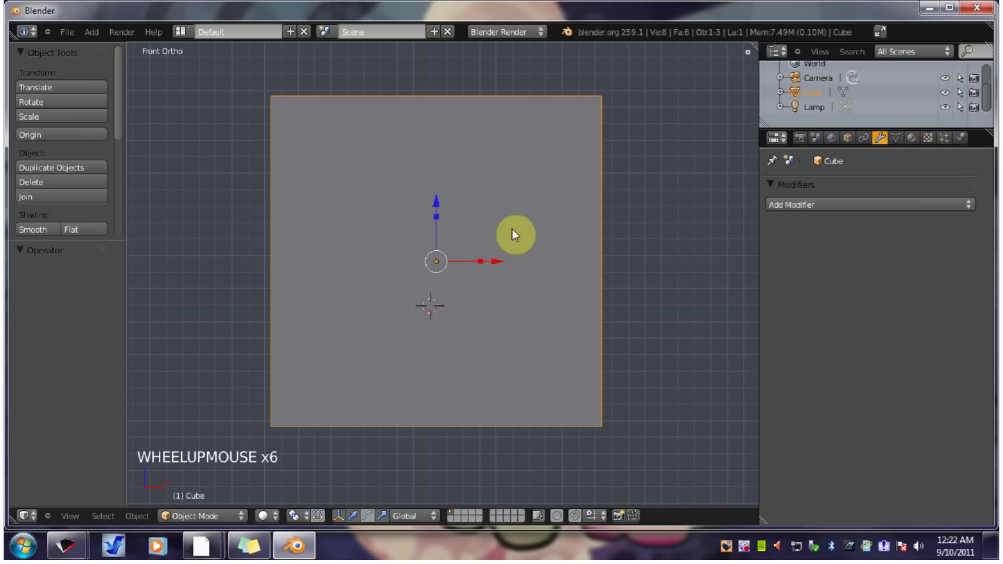
Zoom with Numpad + and −, pan the cube aside, then frame it with Numpad period.
key("KP_Add")
key("KP_Add")
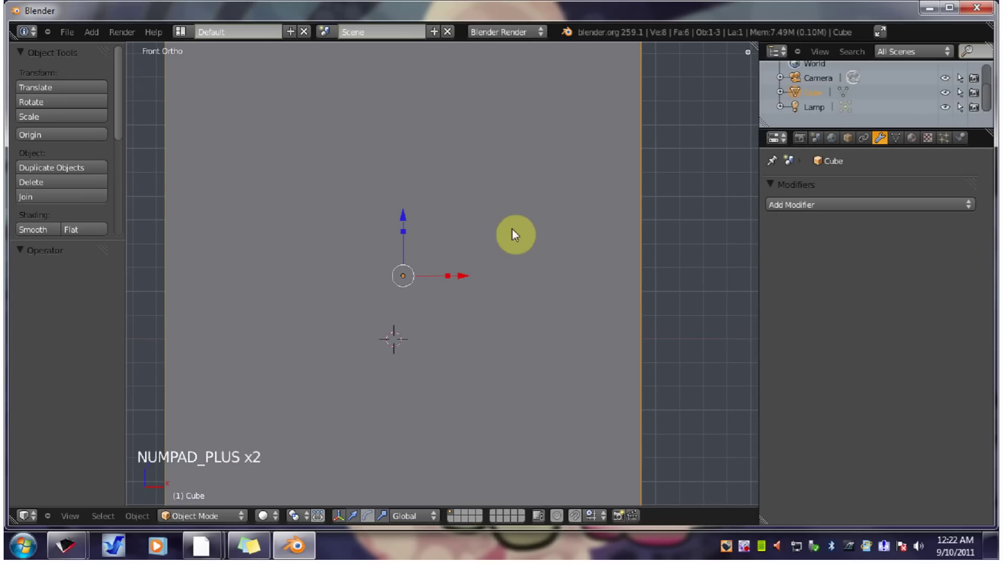
key("KP_Subtract")
key("KP_Subtract")
key("KP_Subtract")
key("KP_Subtract")
middle_click(485, 265)
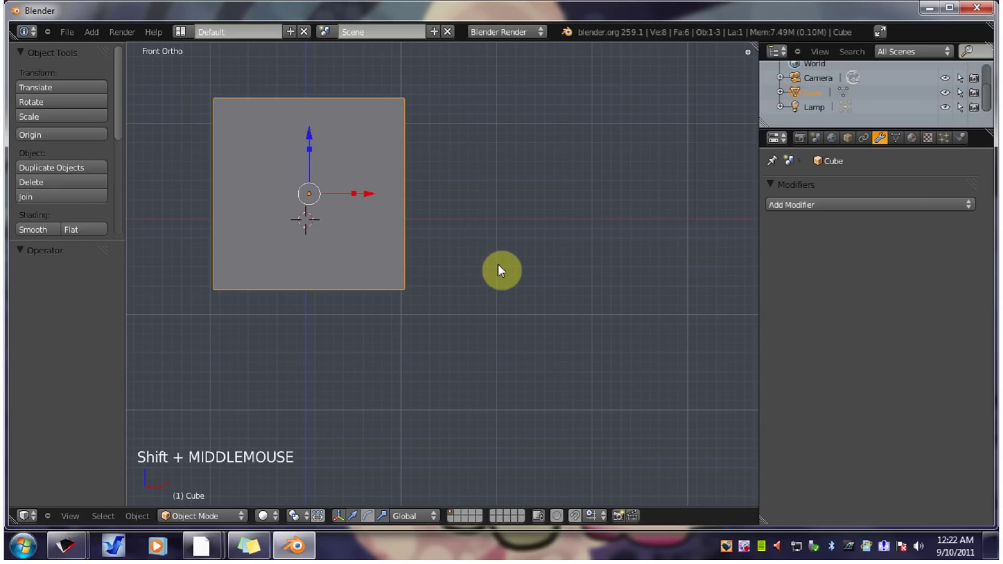
key("KP_Decimal")
scroll("down", 3)
scroll("down", 3)
left_click(145, 89)
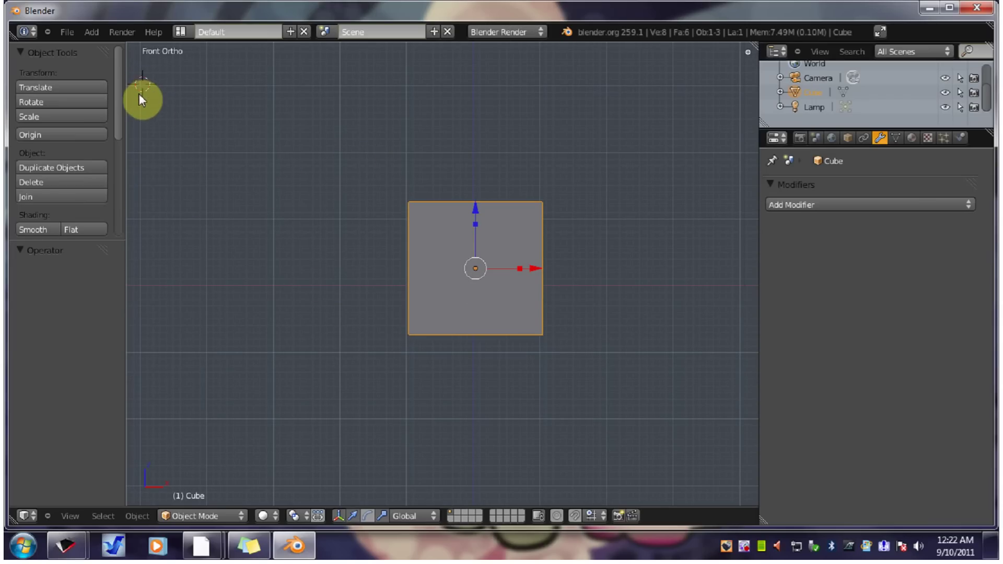
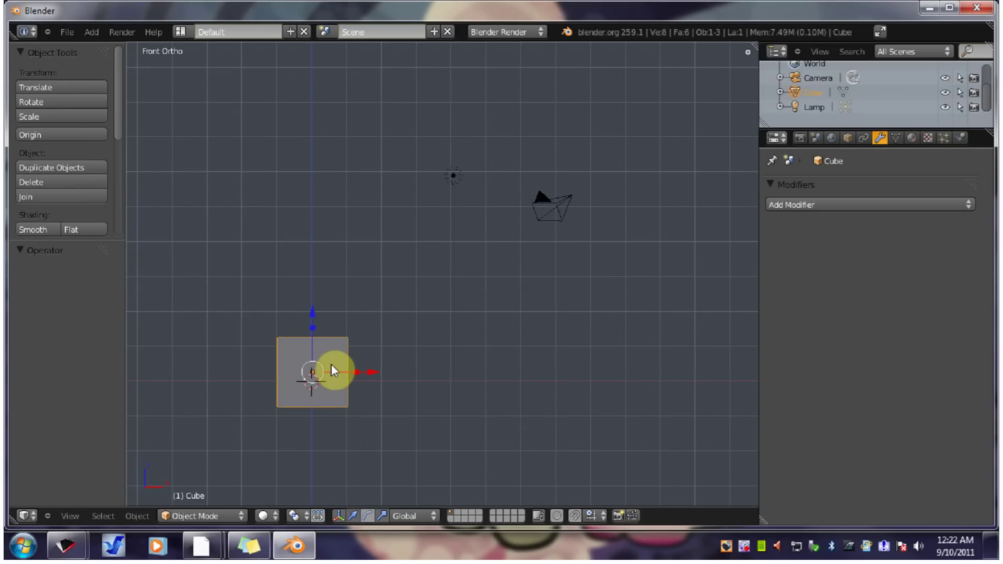
key("ctrl+KP_Decimal")
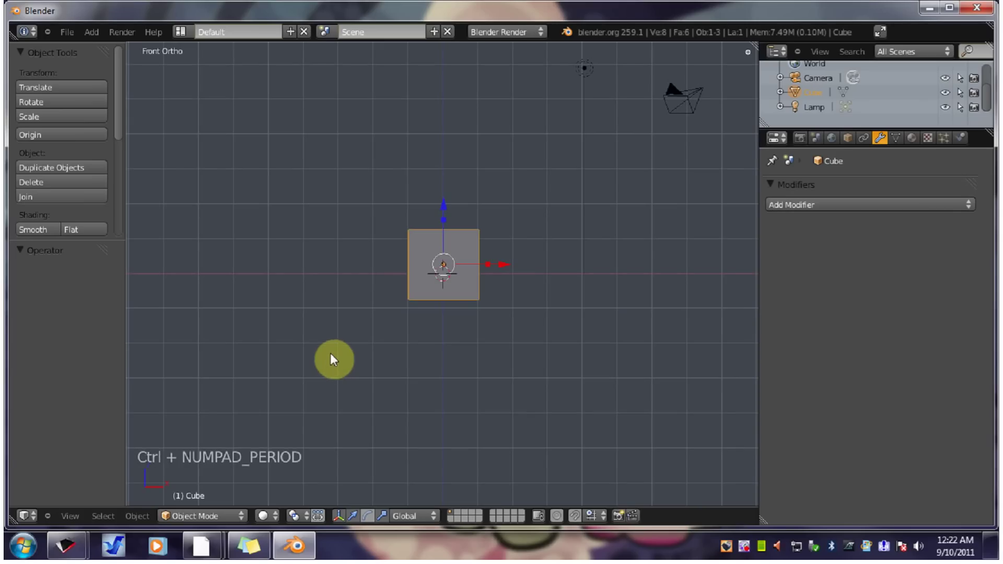
Orbit, zoom and pan around the cube, then snap back to Front Ortho with Numpad 1.
key("KP_Decimal")
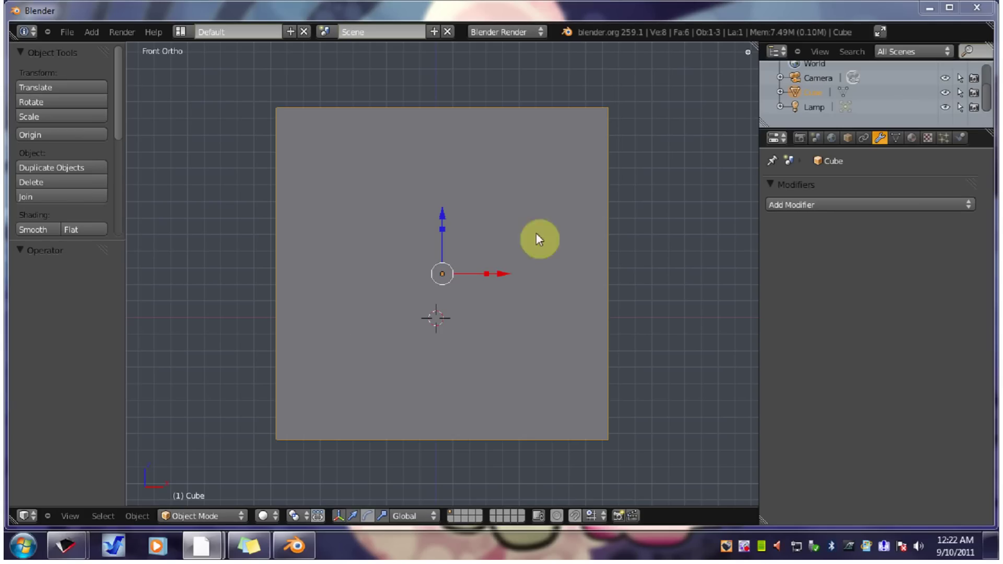
middle_click(618, 285)
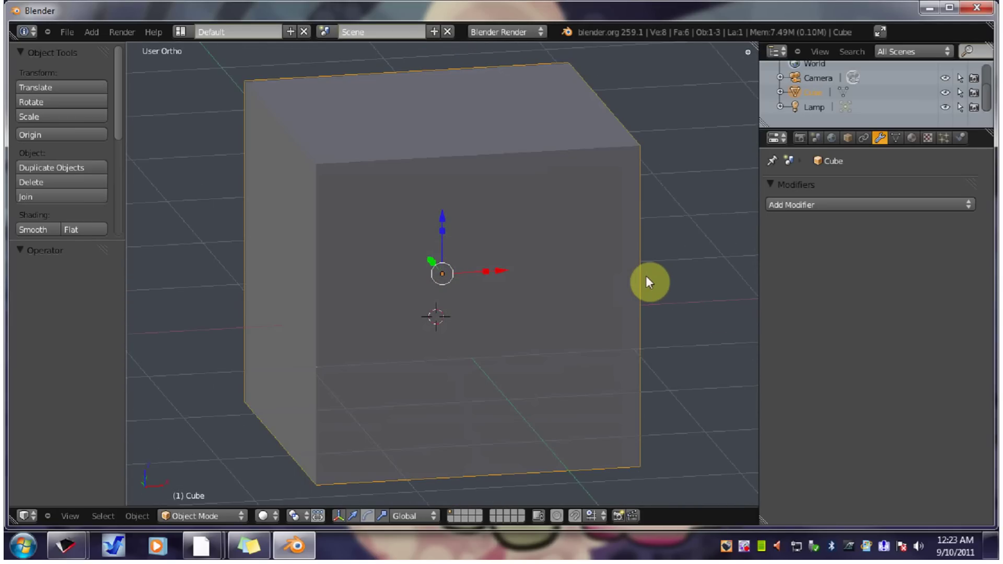
scroll("up", 3)
scroll("down", 3)
scroll("up", 3)
scroll("down", 3)
scroll("down", 3)
scroll("up", 3)
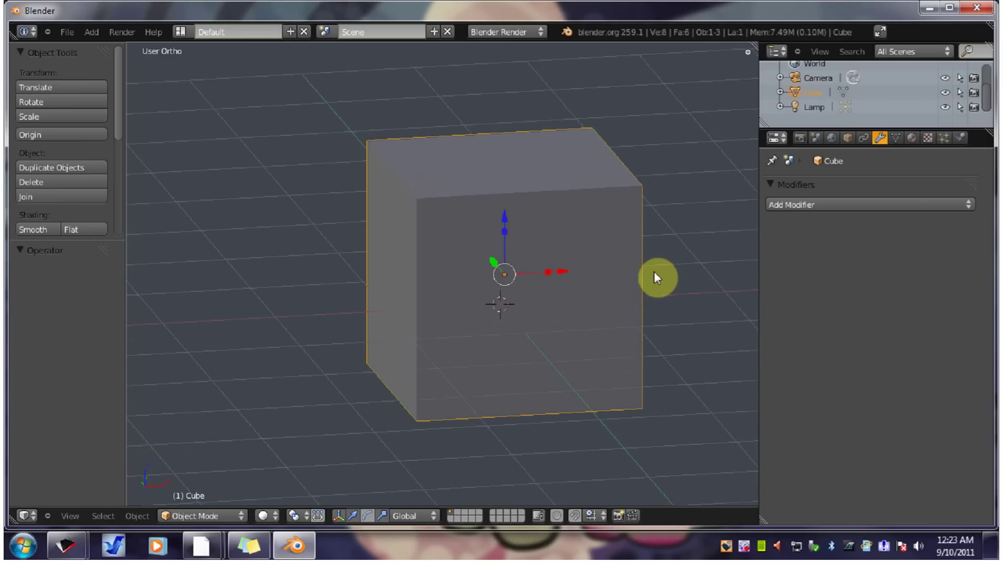
middle_click(672, 271)
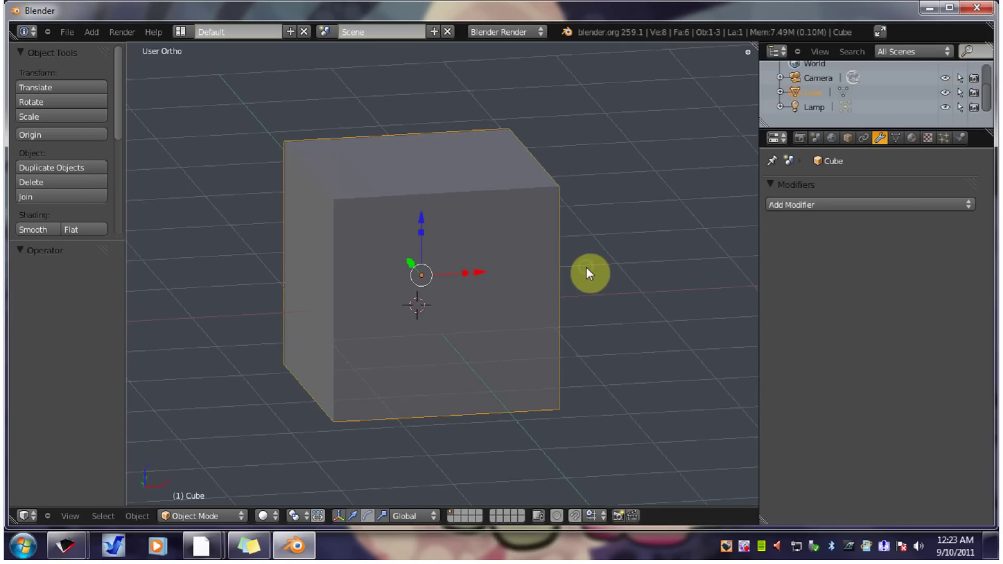
key("KP_1")
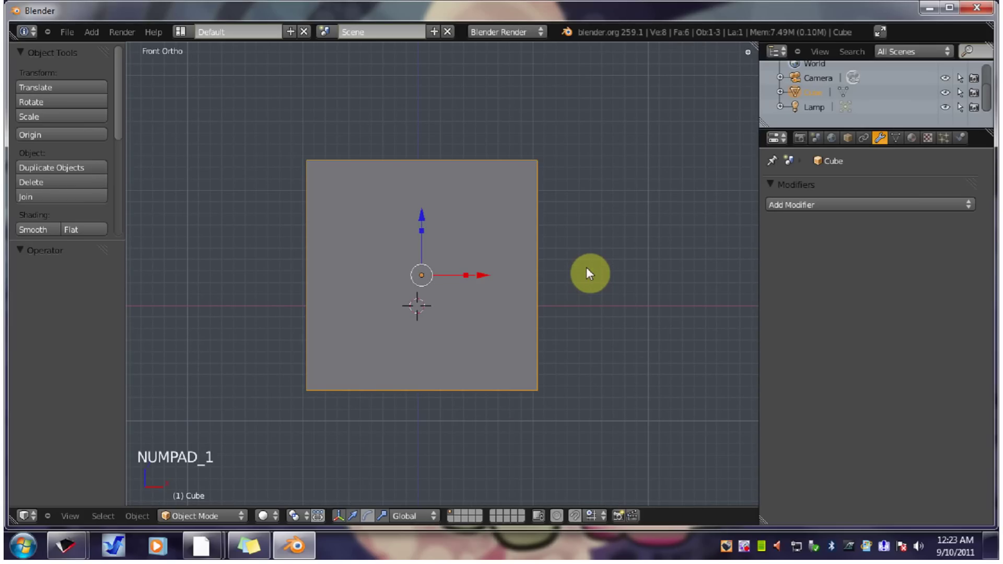
middle_click(538, 294)
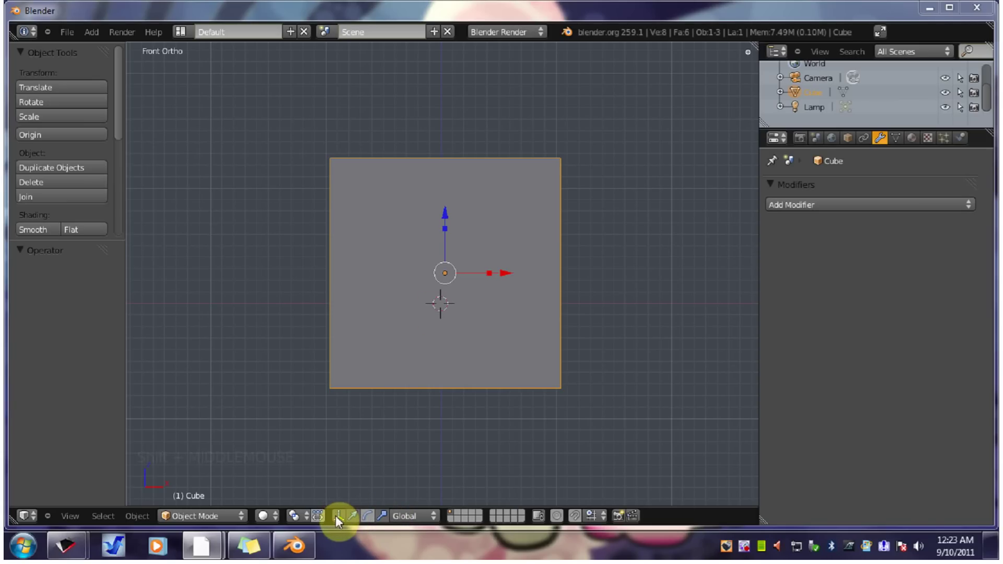
Cycle the 3D manipulator types in the viewport header, ending on the translate manipulator.
left_click(341, 519)
left_click(342, 516)
left_click(343, 517)
left_click(343, 516)
left_click(343, 517)
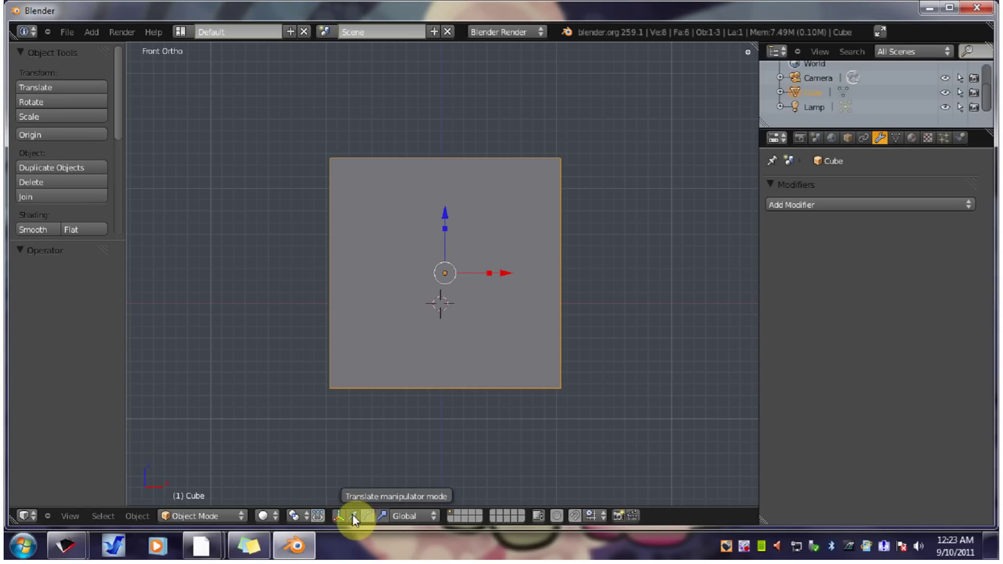
left_click(357, 518)
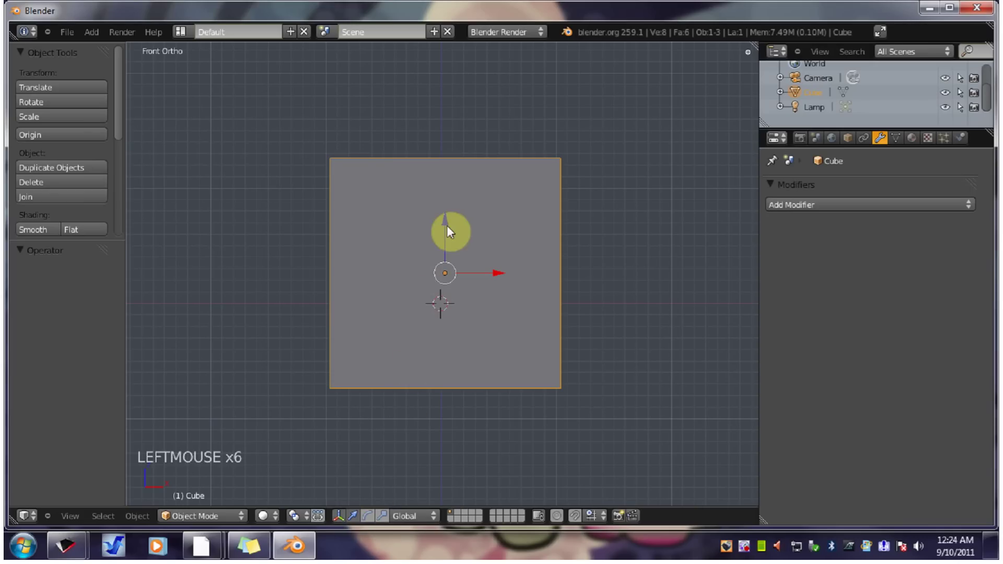
Drag the cube along Z and X with the arrows, then switch to the rotate manipulator and tilt it.
left_click(452, 226)
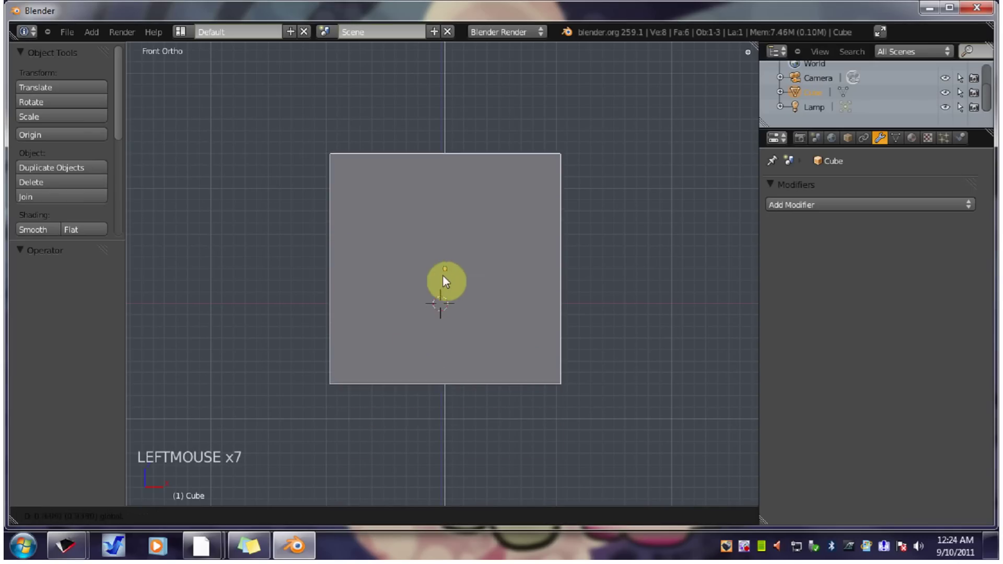
left_click(548, 283)
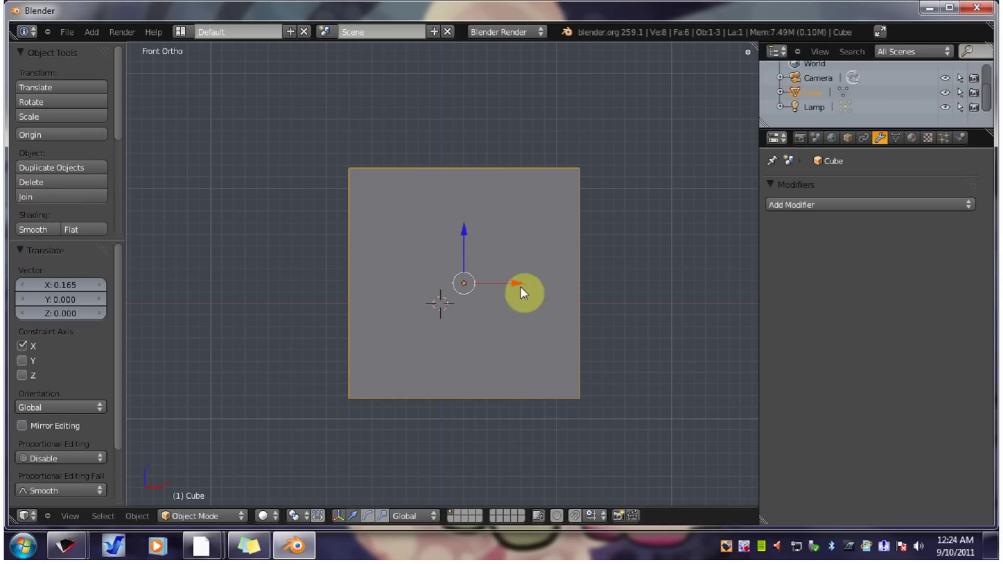
left_click(434, 281)
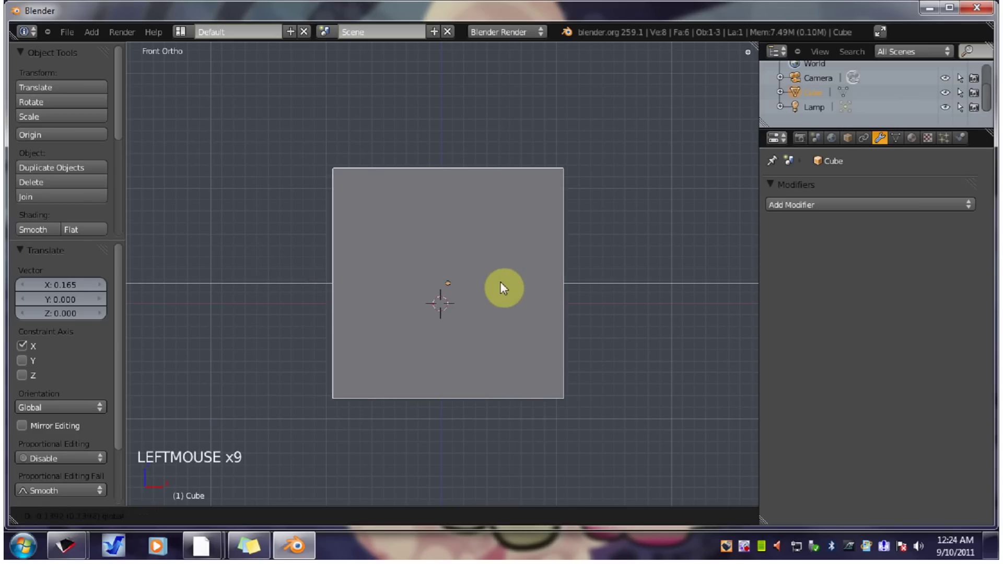
left_click(368, 520)
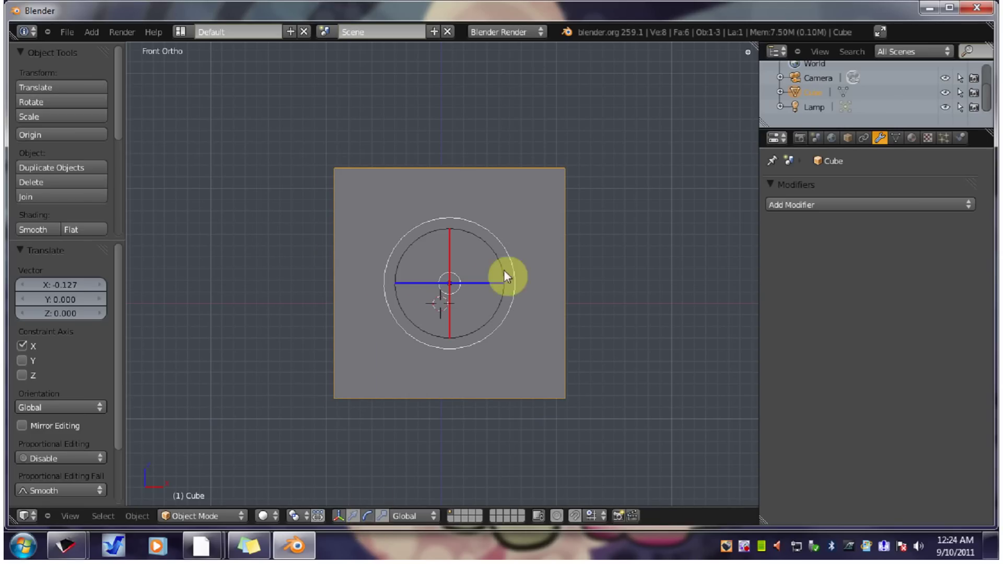
left_click(511, 257)
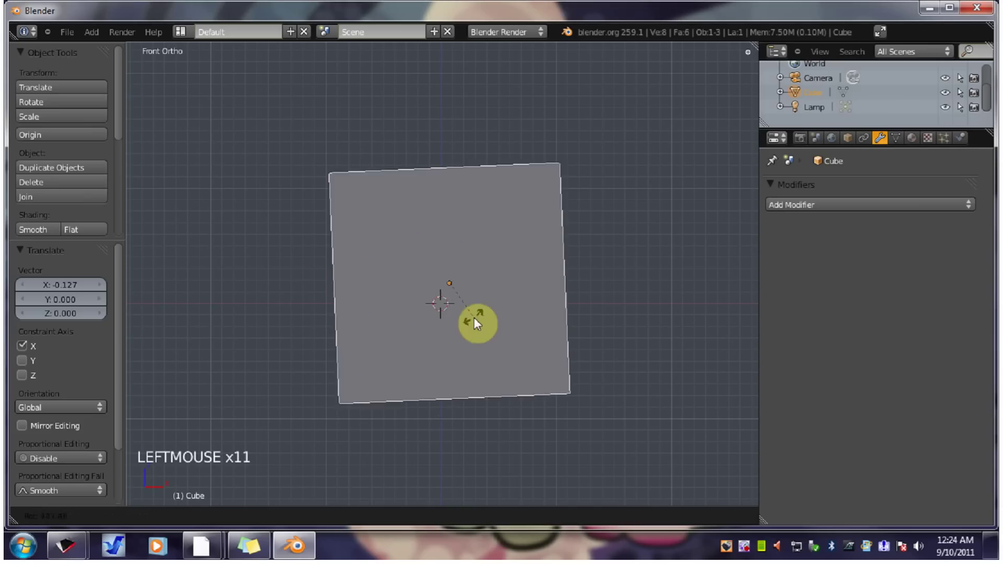
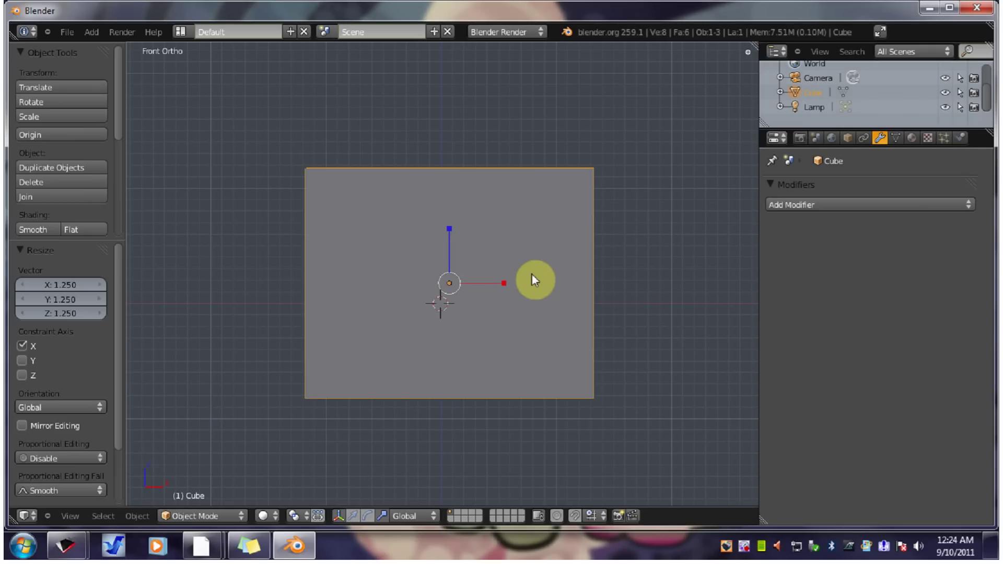
Undo the stretch and combine the move and scale manipulators in the header.
key("ctrl+z")
left_click(511, 285)
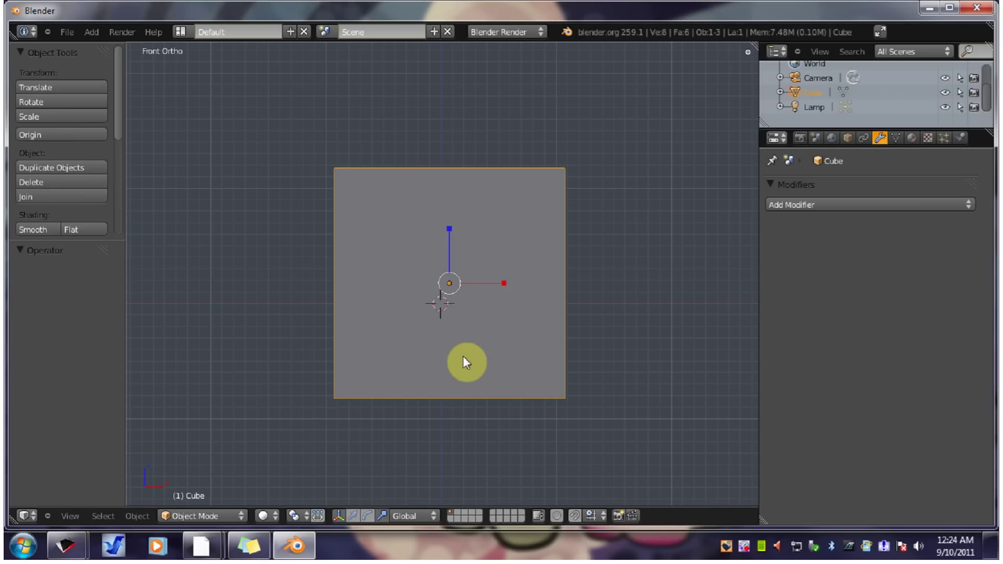
left_click(391, 518)
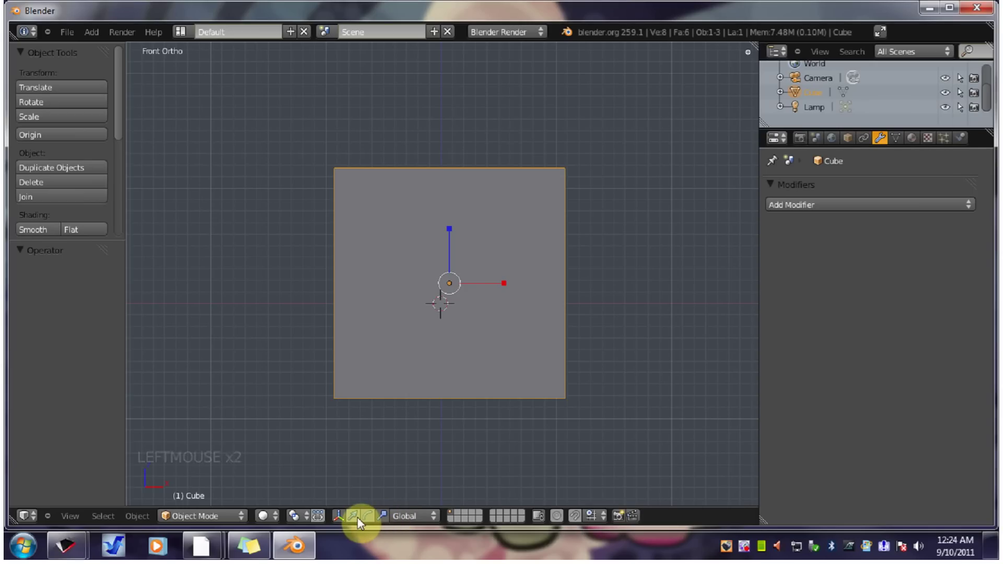
left_click(361, 519)
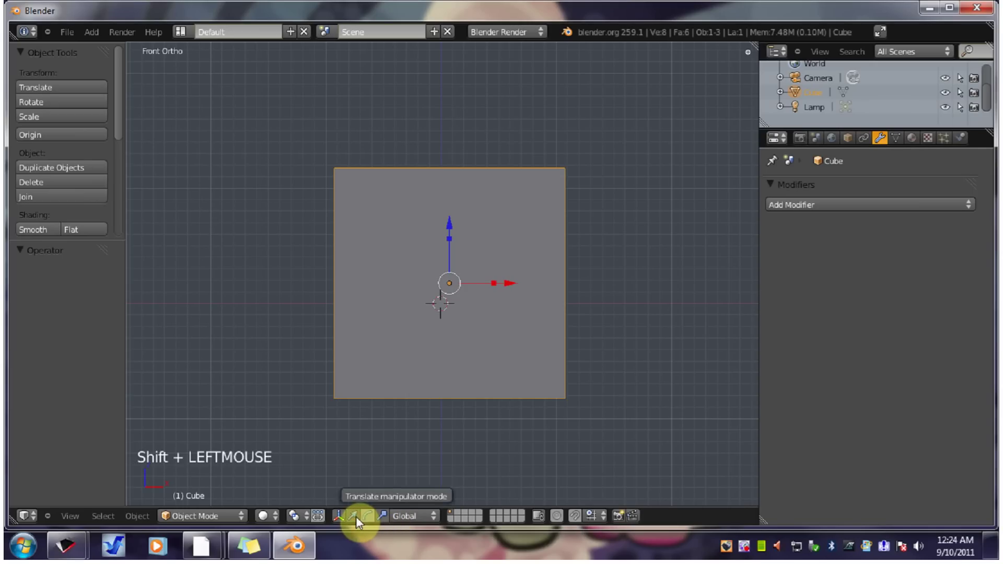
Move the cube up slightly and shrink it on all axes to about 0.21.
left_click(453, 230)
left_click(503, 265)
left_click(455, 245)
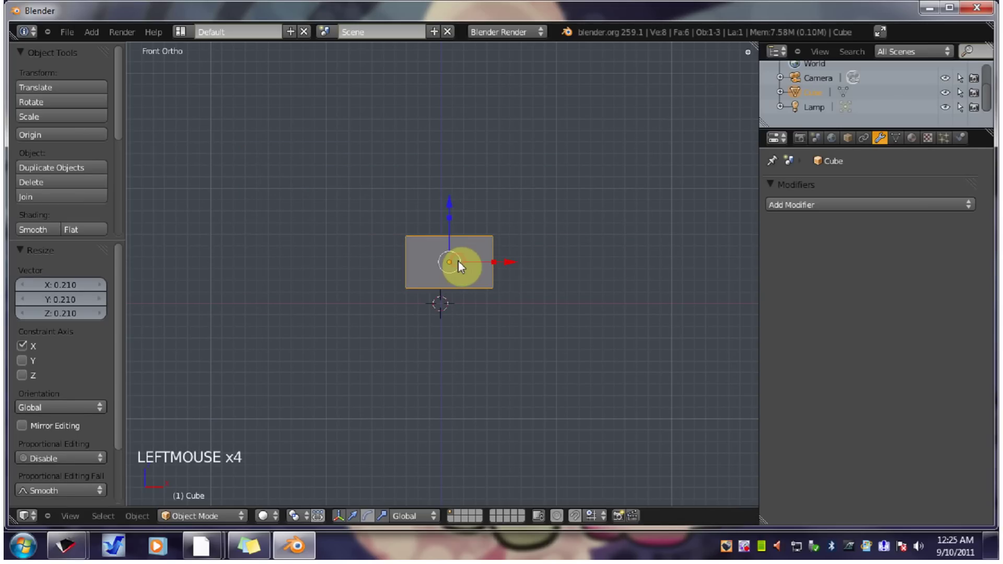
left_click(462, 264)
Undo the shrink, toggle wireframe with Z, try R, and scale the cube to 0.714 with S.
key("ctrl+z")
key("ctrl+z")
key("z")
key("z")
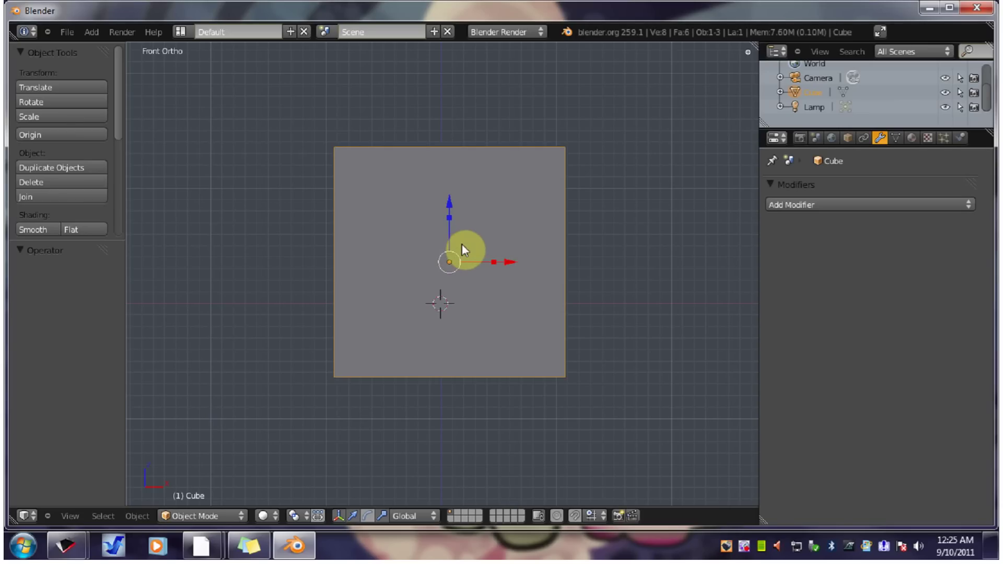
key("r")
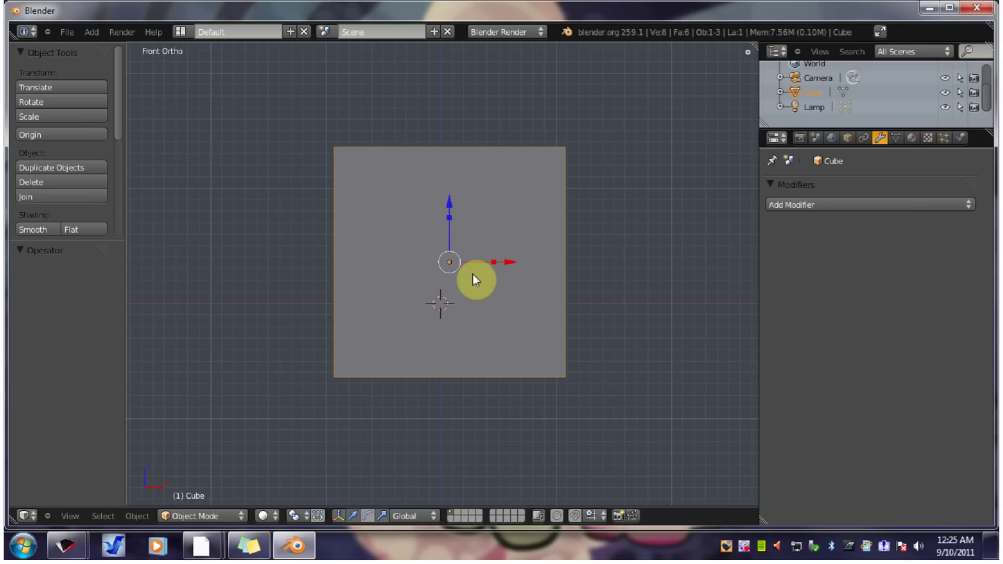
key("s")
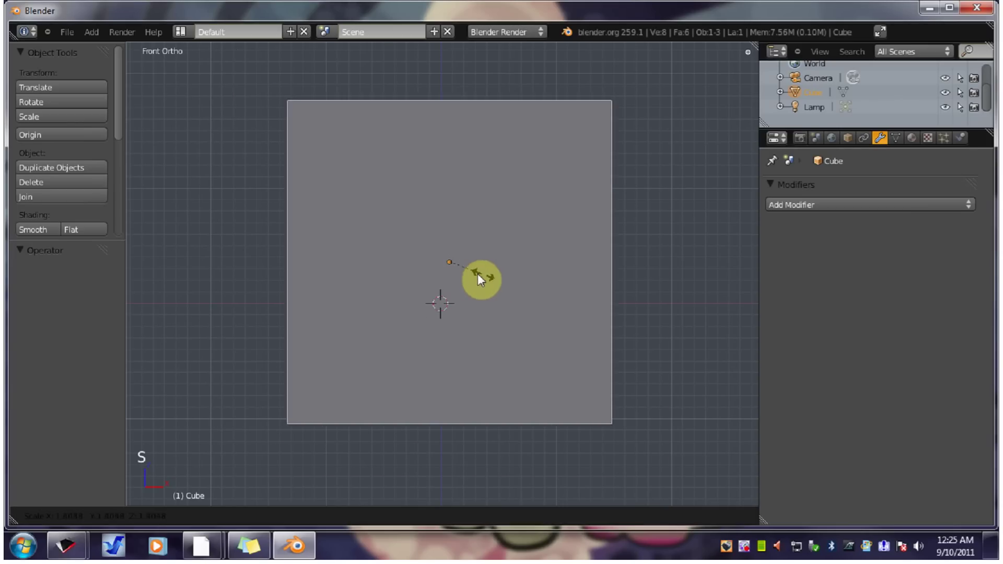
Grab the cube with G and cancel, move it up-left with G, then undo back to centre.
key("g")
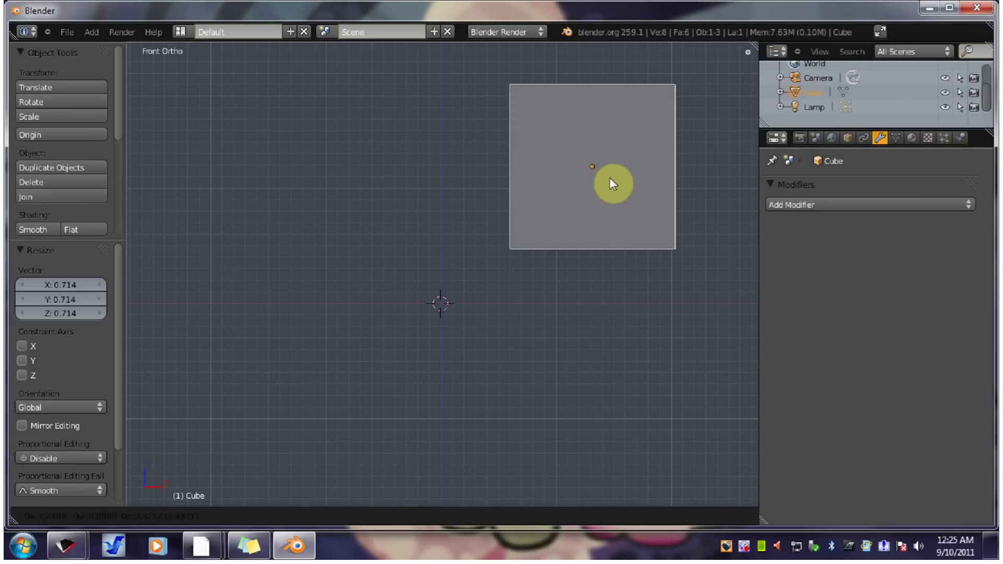
right_click(616, 180)
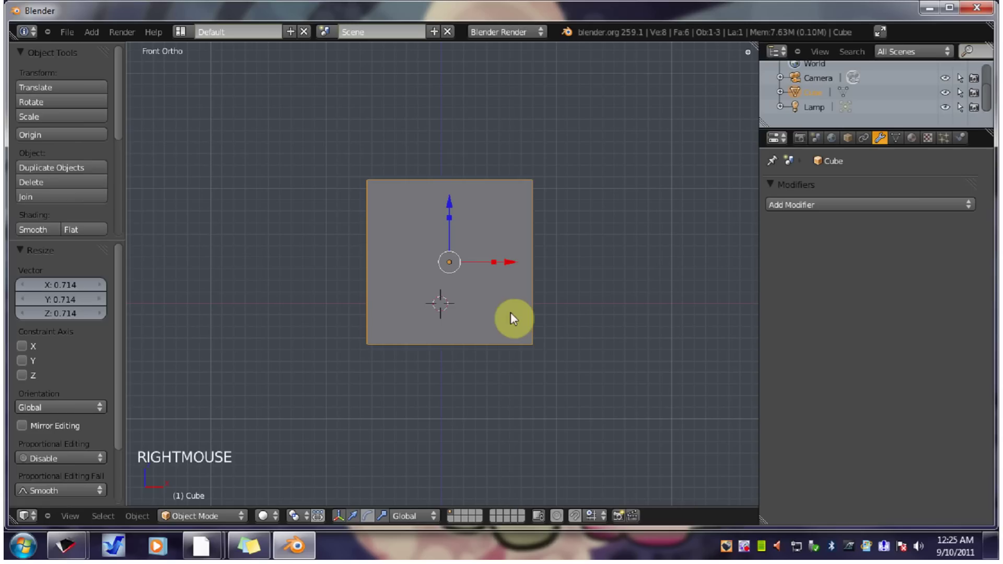
key("g")
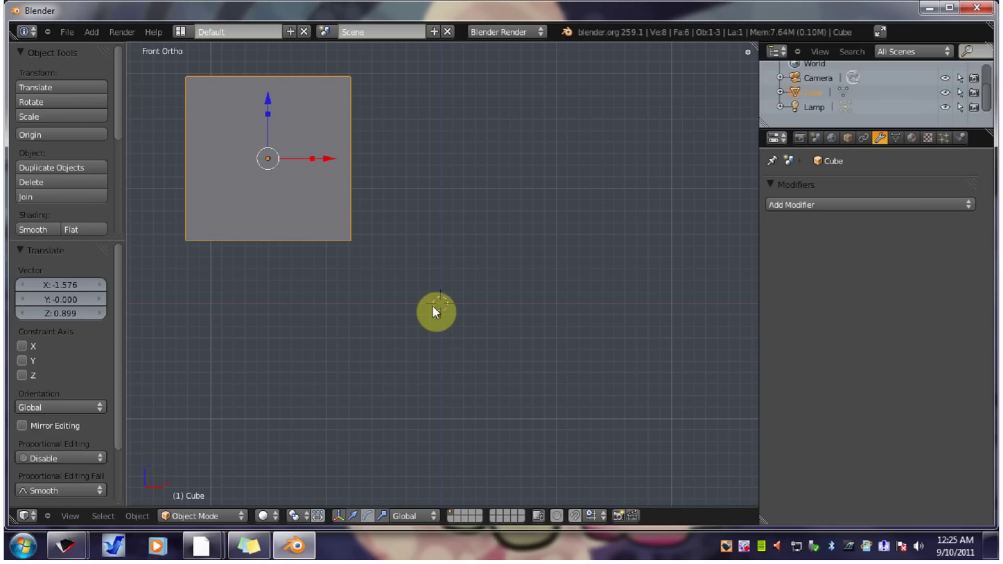
key("ctrl+z")
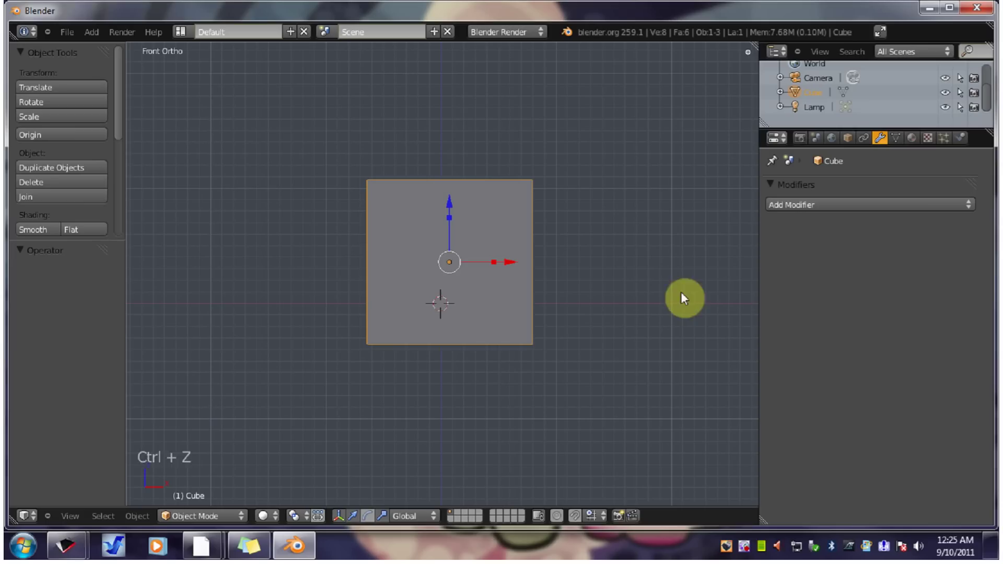
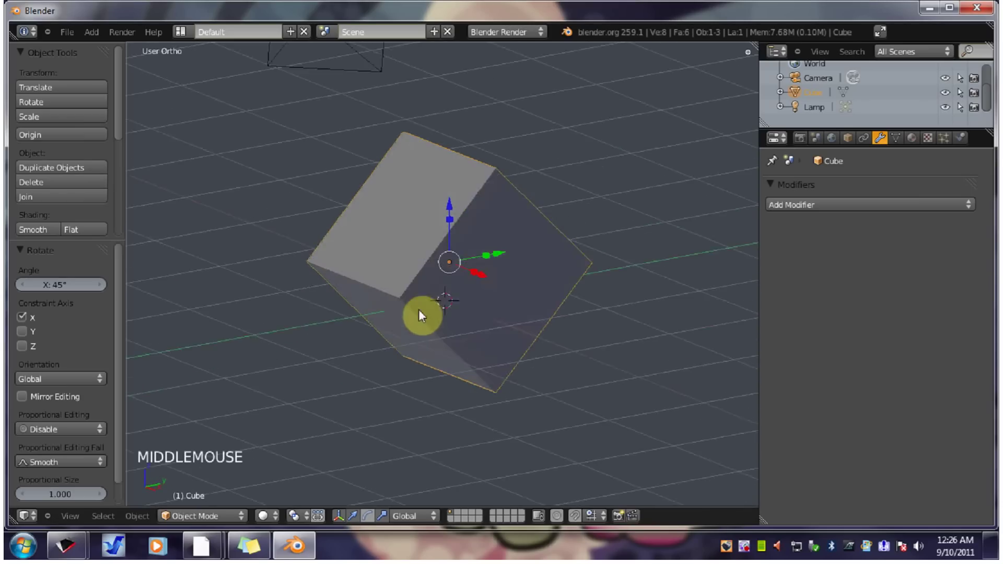
Undo the tilt, lift the cube 2 units along Z with G, undo, and start scaling it by 3 with S.
key("ctrl+z")
key("KP_1")
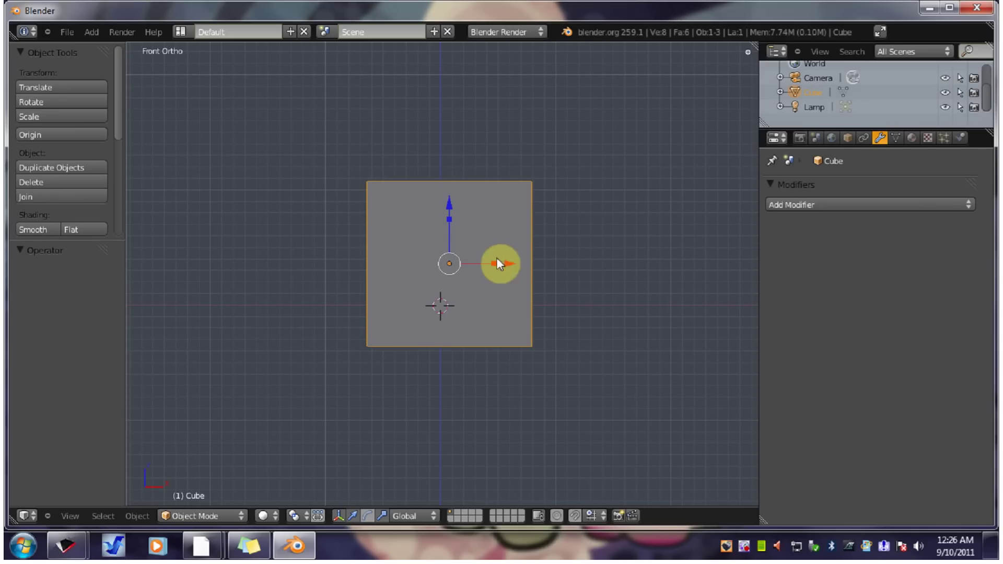
middle_click(512, 251)
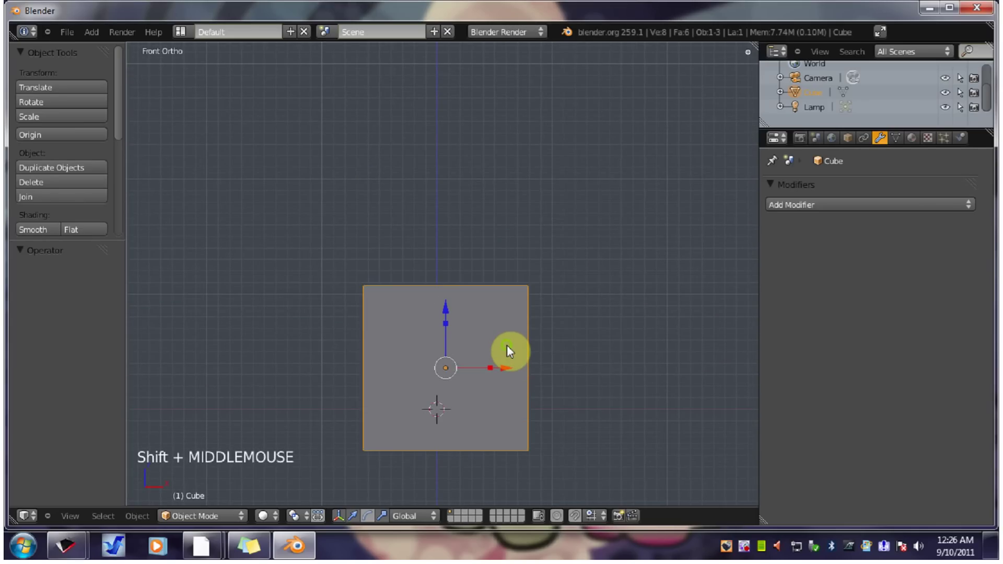
key("g")
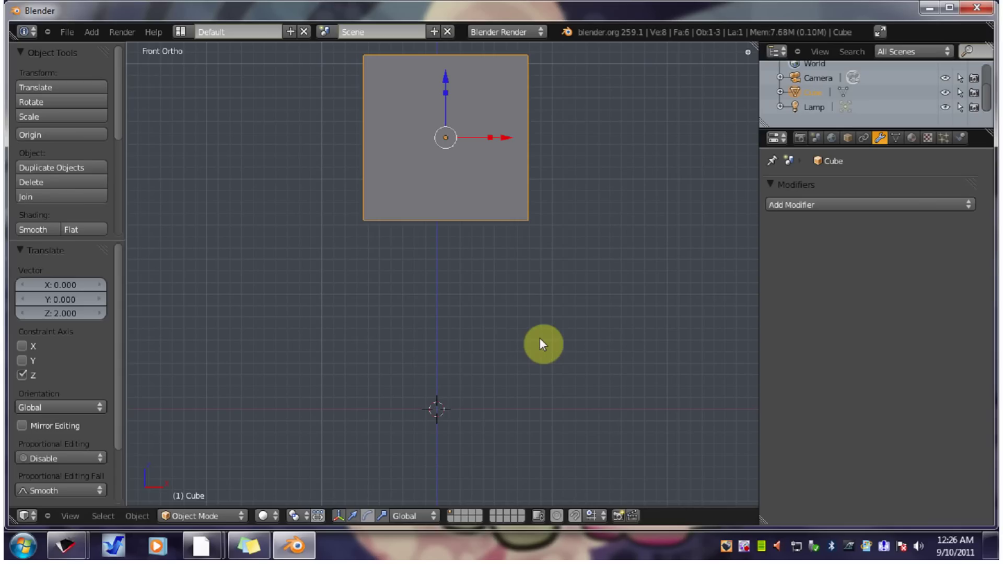
key("ctrl+z")
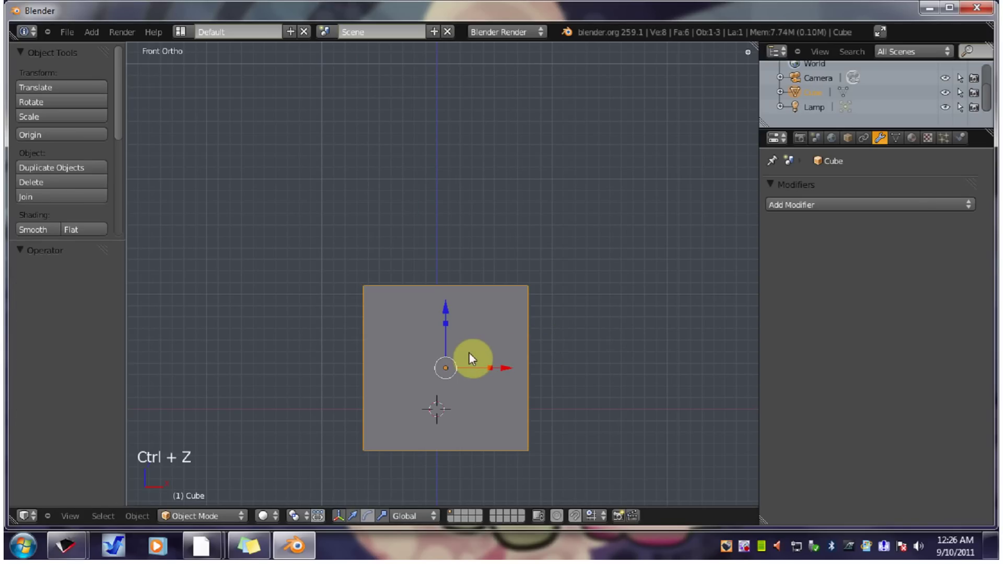
key("s")
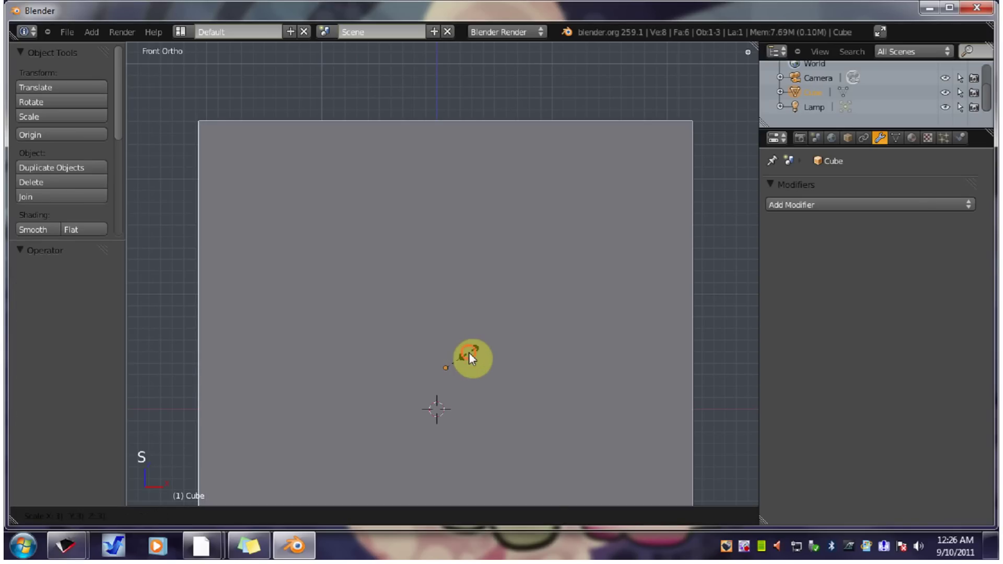
scroll("down", 3)
key("ctrl+z")
middle_click(472, 356)
scroll("up", 3)
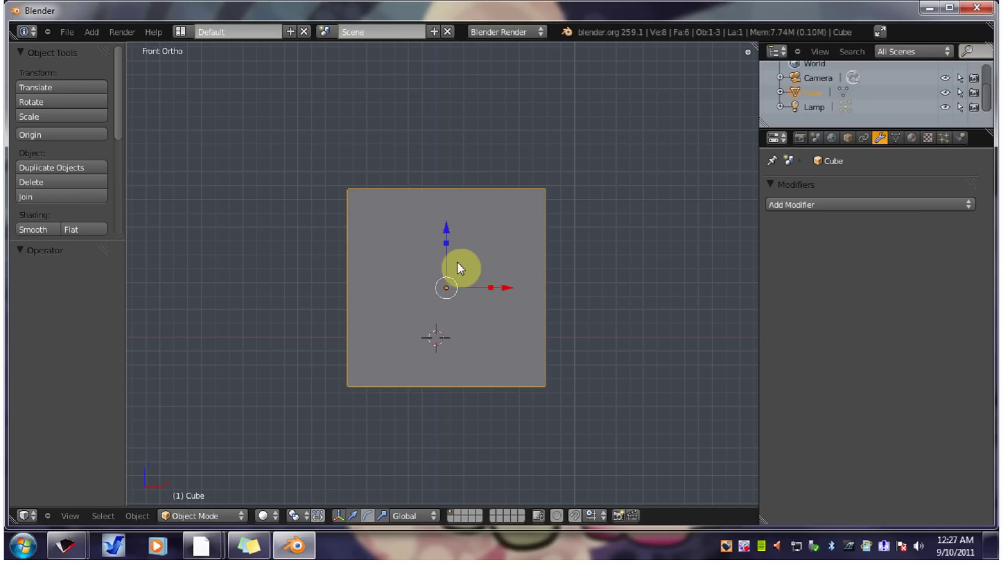
Select the cube and start a resize to reach its operator settings.
middle_click(444, 279)
right_click(444, 279)
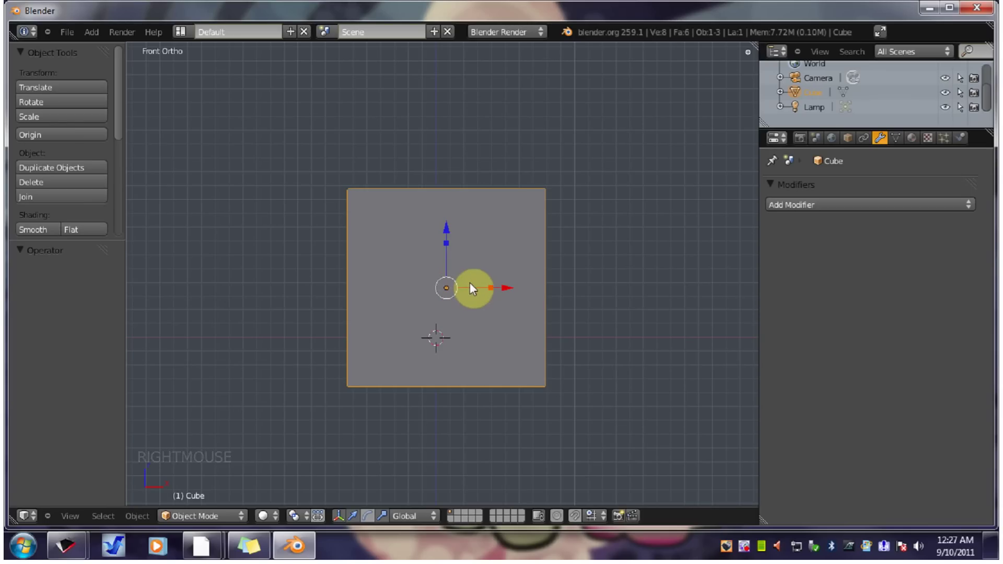
key("s")
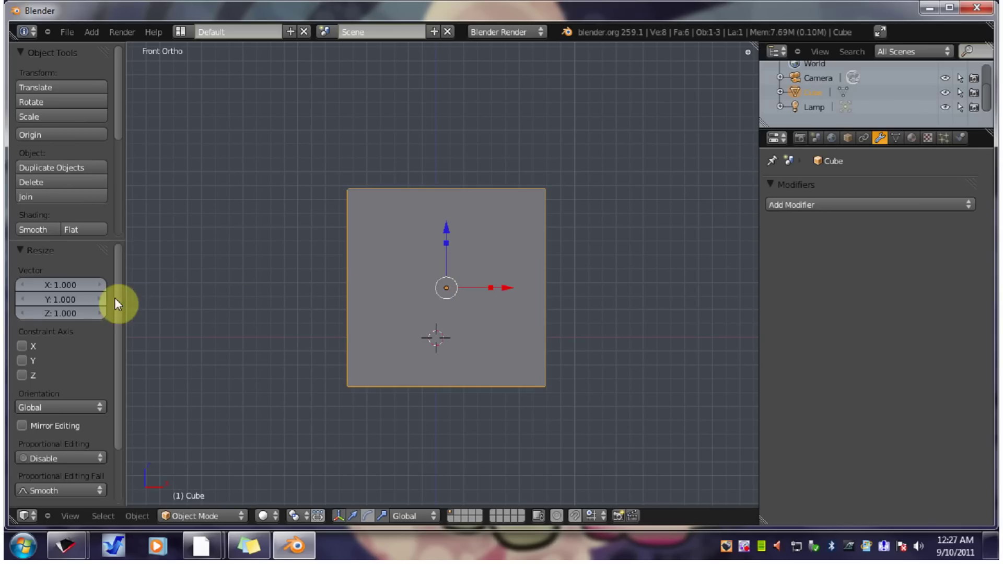
left_click(123, 265)
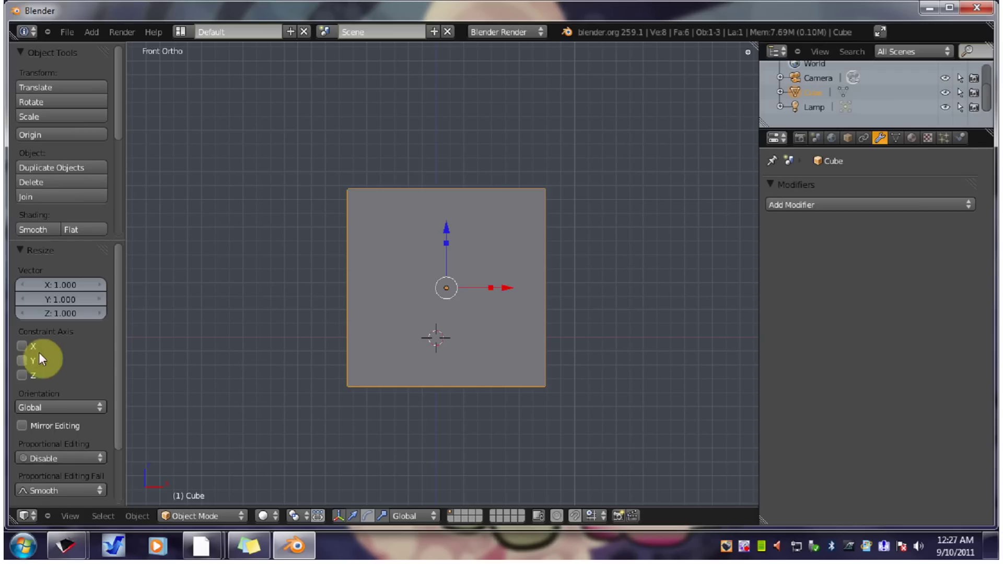
Constrain the resize to the X and Z axes, try scaling, then cancel back to normal size.
left_click(29, 345)
left_click(27, 378)
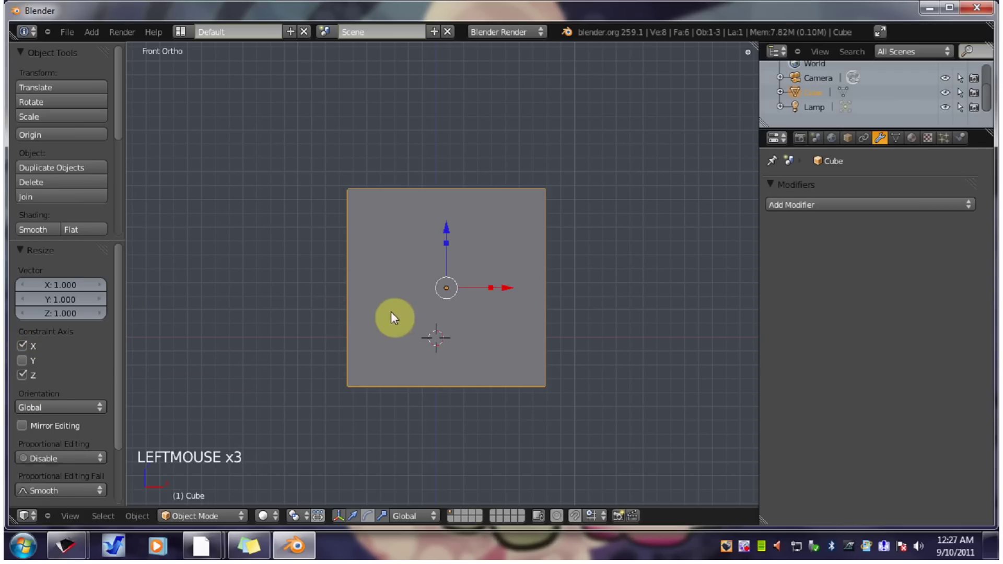
key("s")
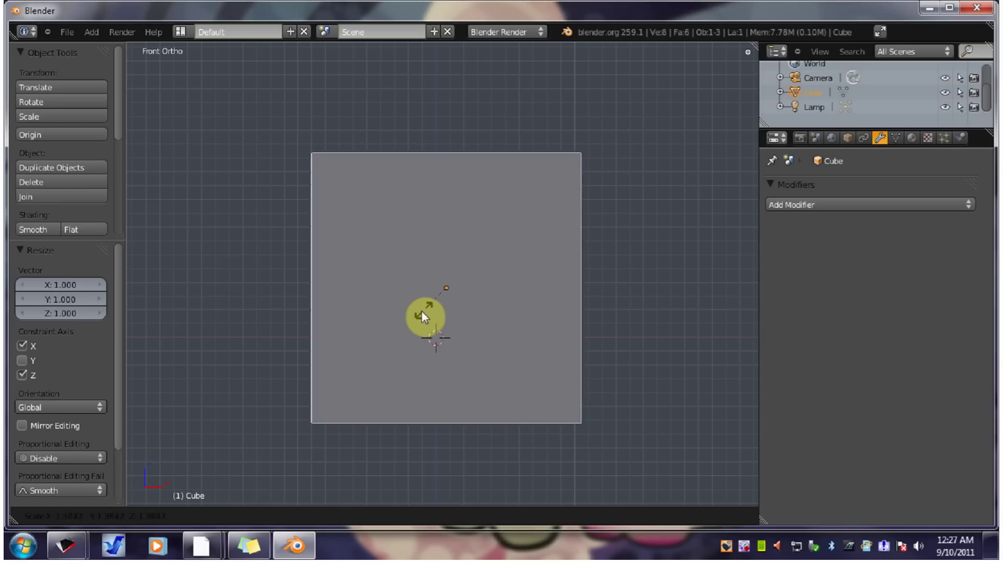
right_click(427, 315)
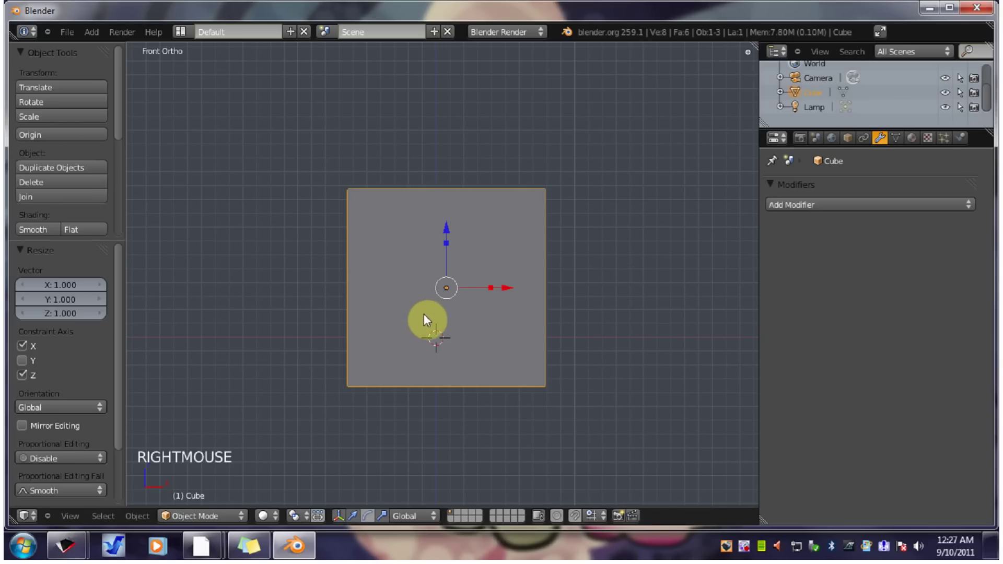
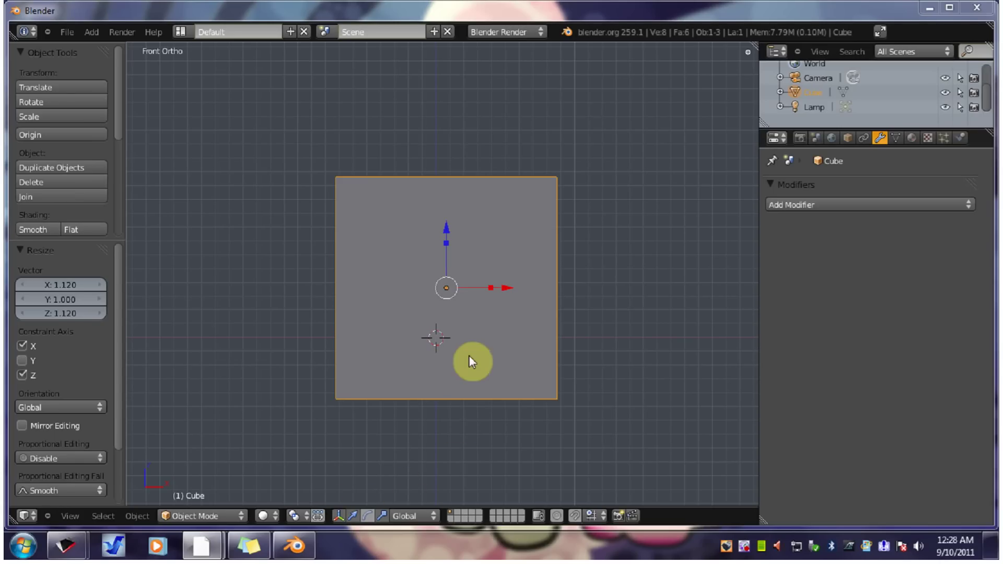
Enter mesh editing, select the cube's top-right corner vertex and return to object mode.
middle_click(473, 361)
middle_click(473, 279)
key("KP_1")
right_click(464, 291)
key("Tab")
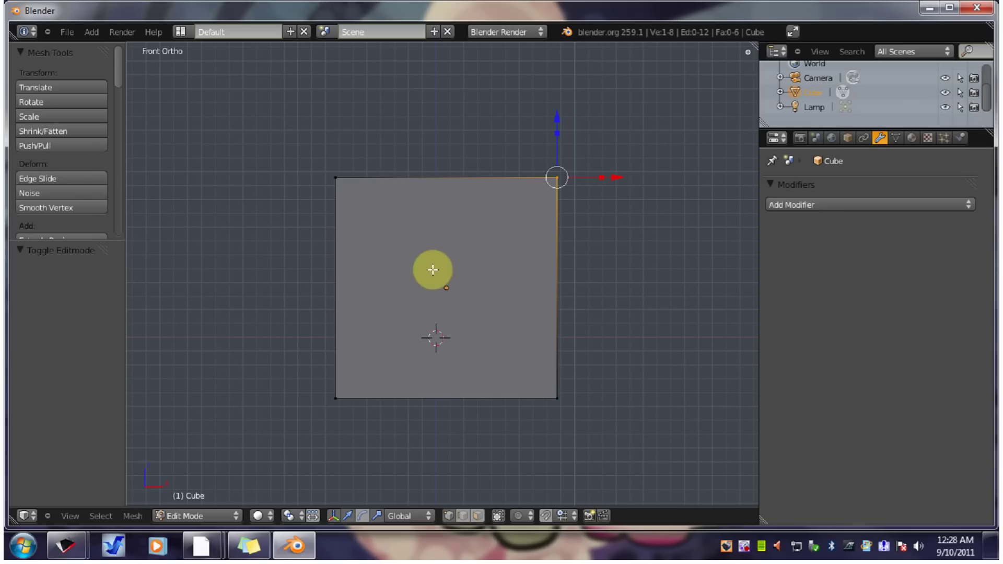
middle_click(425, 324)
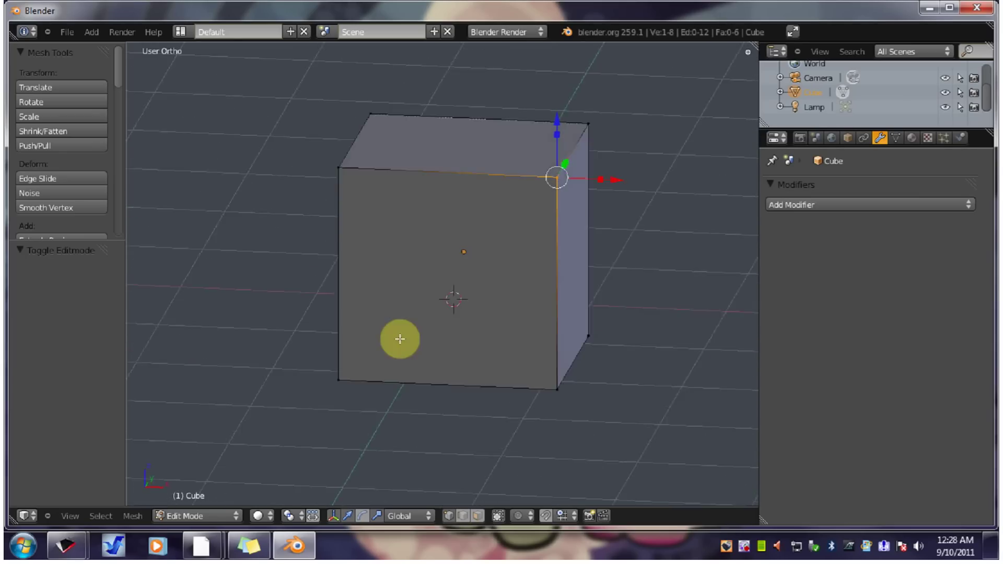
Move the cube up along Z, re-enter edit mode and briefly grab the selected geometry.
left_click(228, 520)
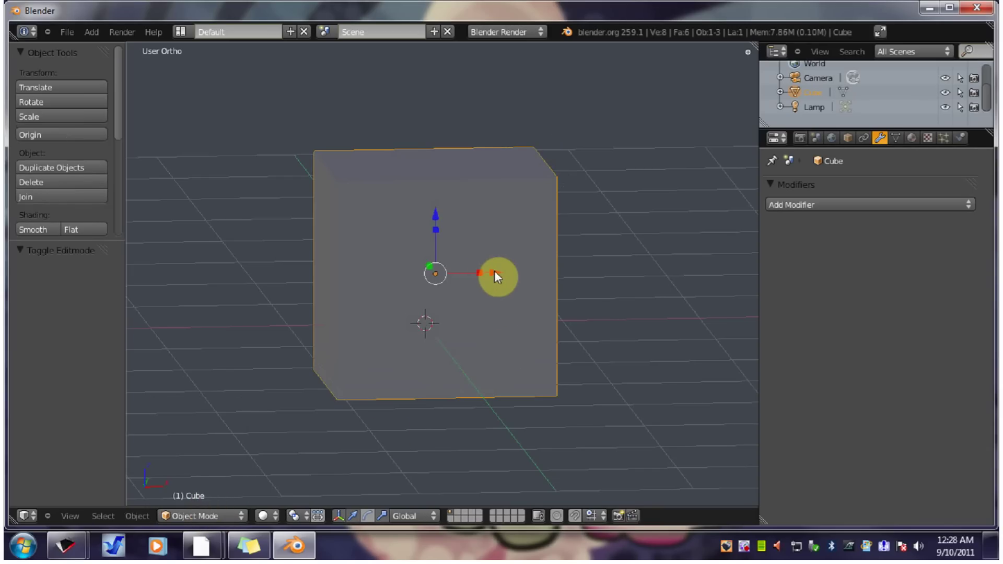
left_click(441, 158)
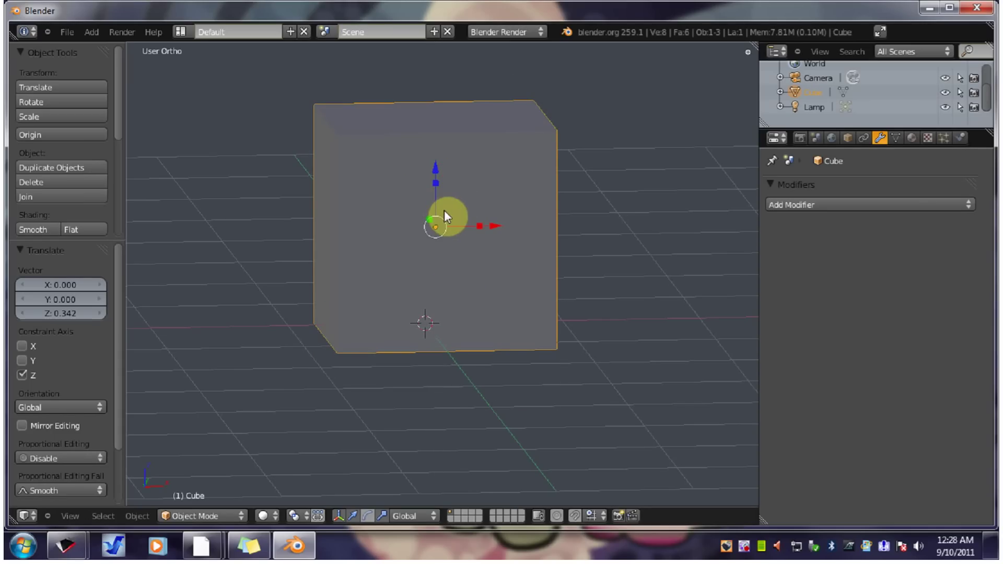
left_click(223, 517)
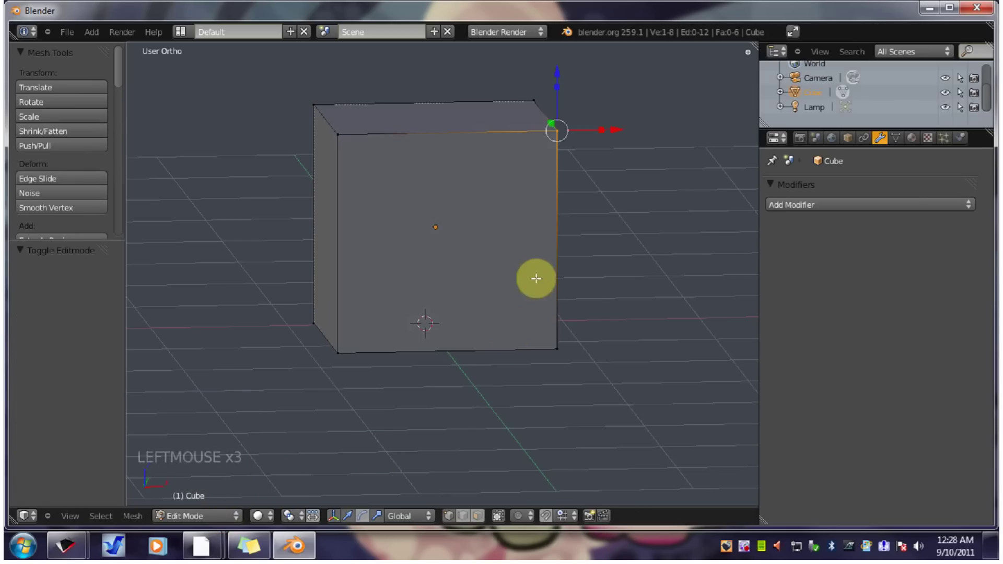
key("g")
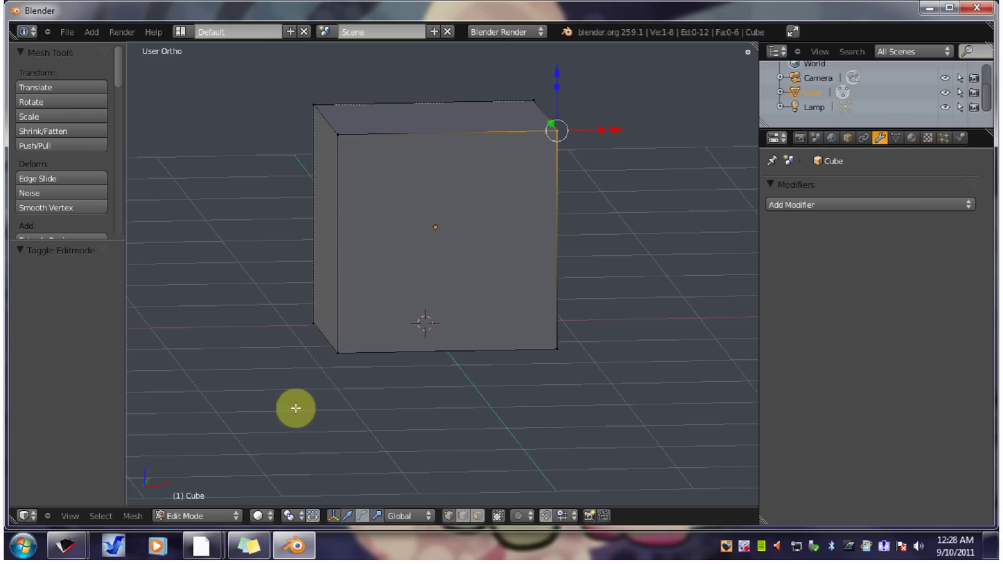
Toggle between edit and object mode repeatedly, ending back in edit mode.
key("Tab")
key("Tab")
key("Tab")
key("Tab")
key("Tab")
key("Tab")
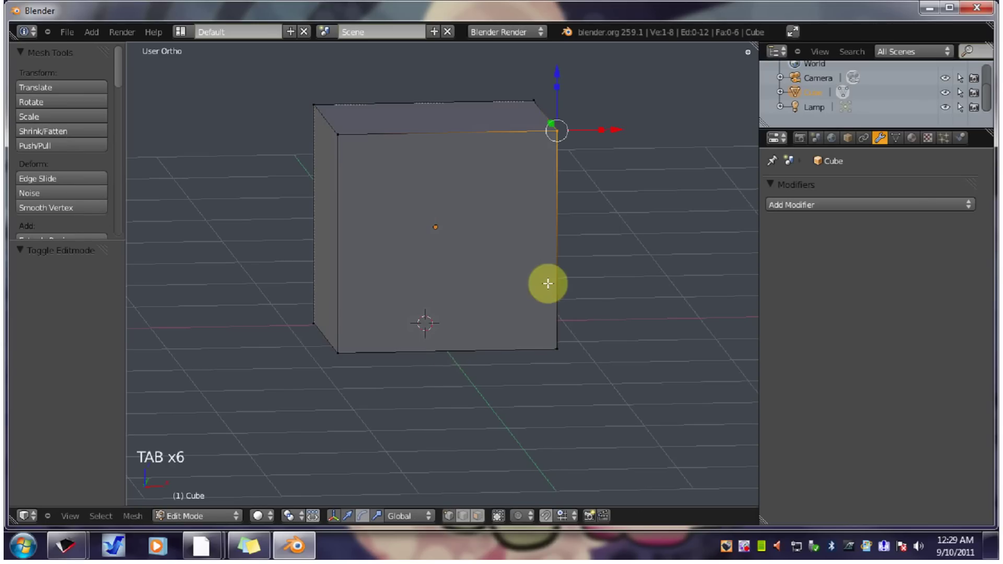
Toggle edit mode a few times while orbiting to the cube's side and back to the angled view.
middle_click(530, 323)
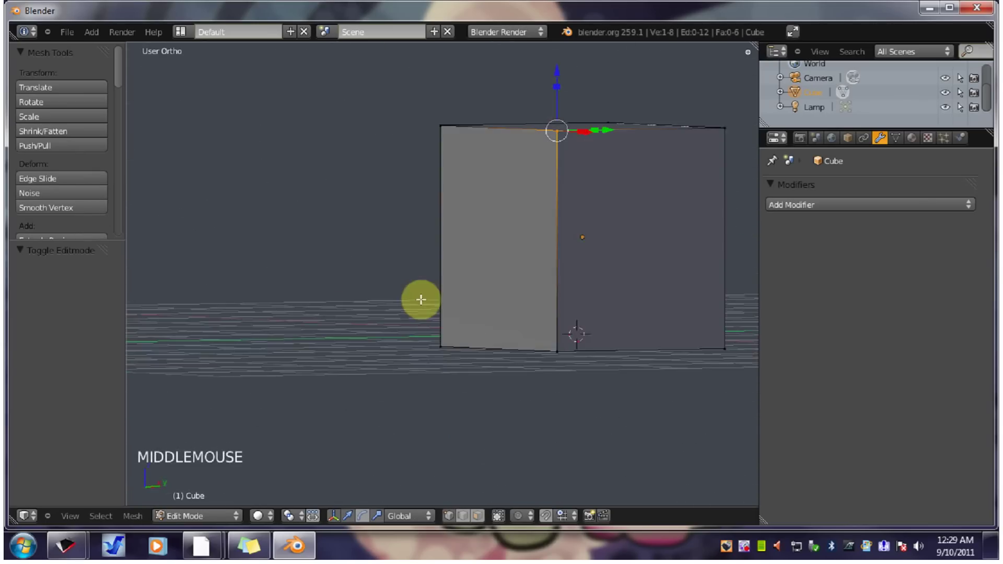
key("Tab")
key("Tab")
key("Tab")
key("Tab")
middle_click(482, 286)
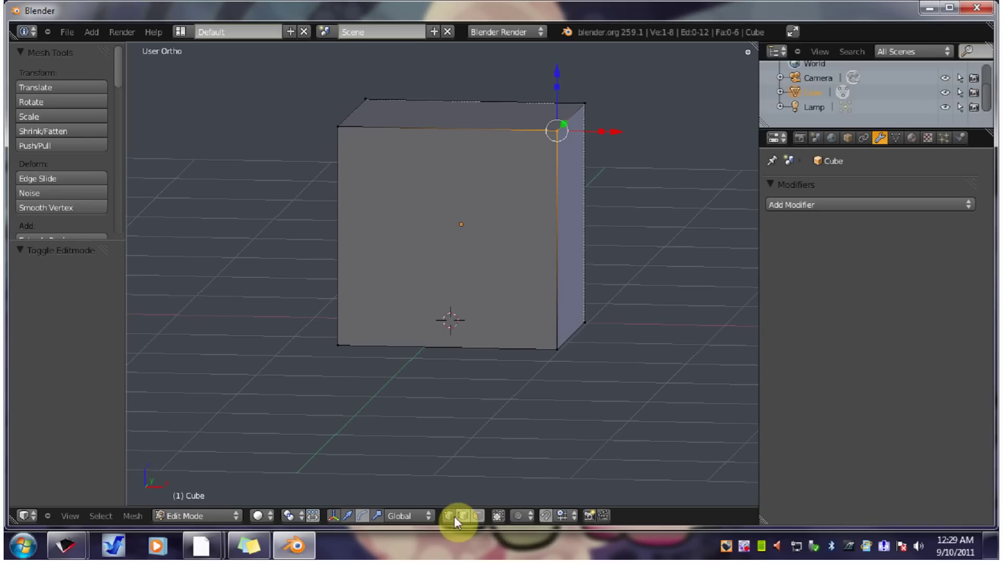
Try edge select mode on a cube edge, then face select mode on the front face.
left_click(453, 520)
left_click(466, 514)
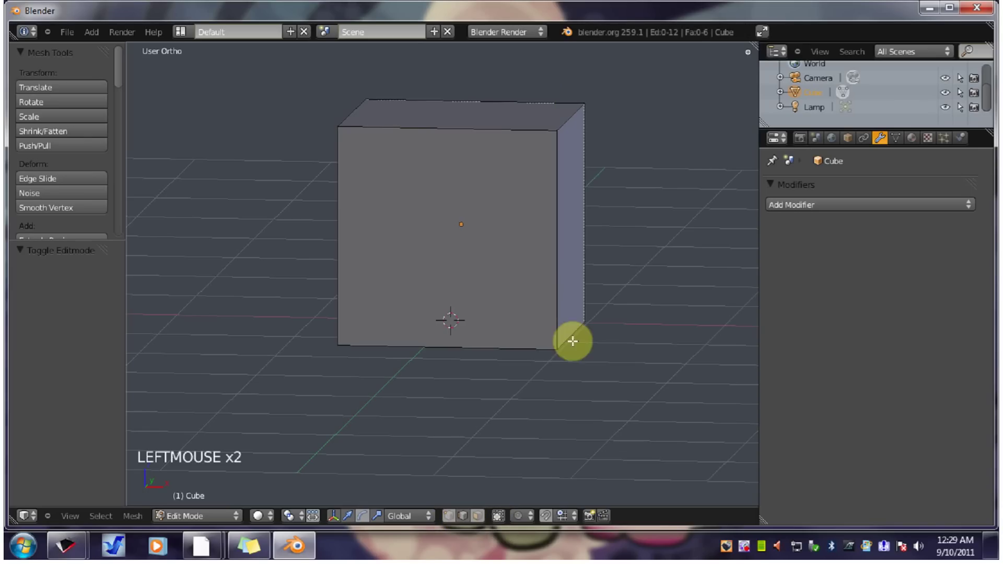
right_click(559, 250)
left_click(486, 518)
right_click(483, 240)
middle_click(536, 296)
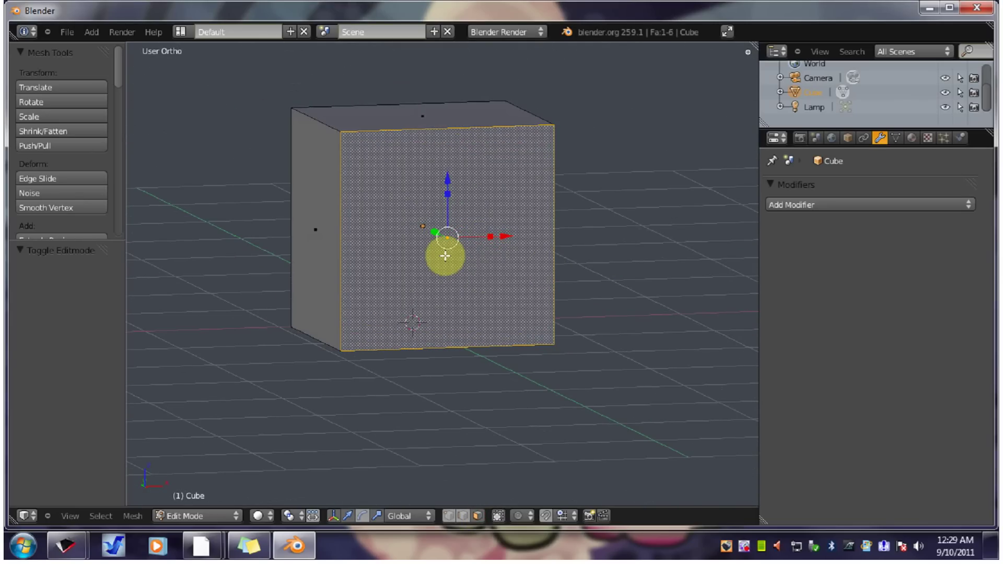
Cycle through vertex to edge select mode and end with the front-left vertical edge selected.
key("ctrl+Tab")
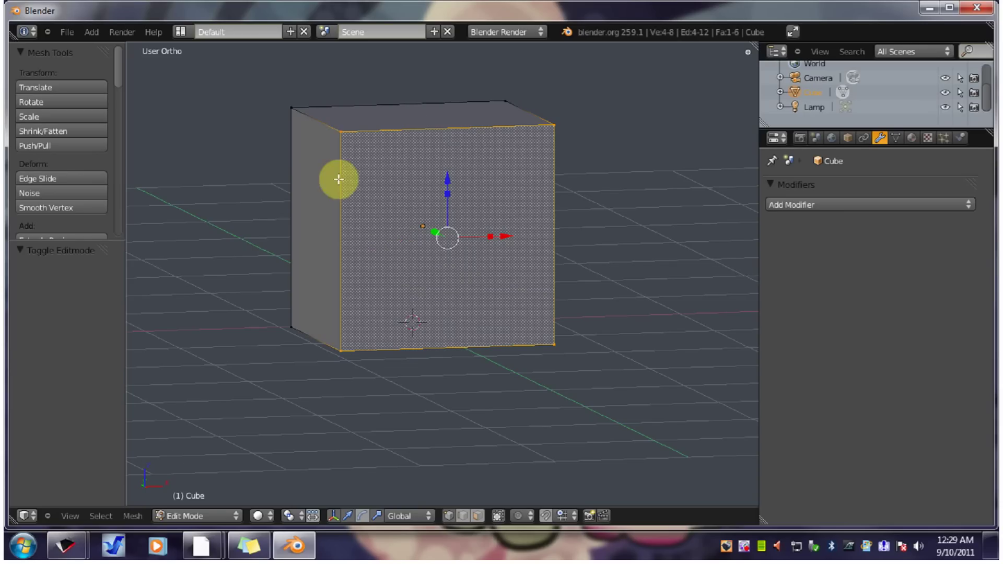
key("ctrl+Tab")
right_click(334, 162)
right_click(311, 129)
right_click(977, 267)
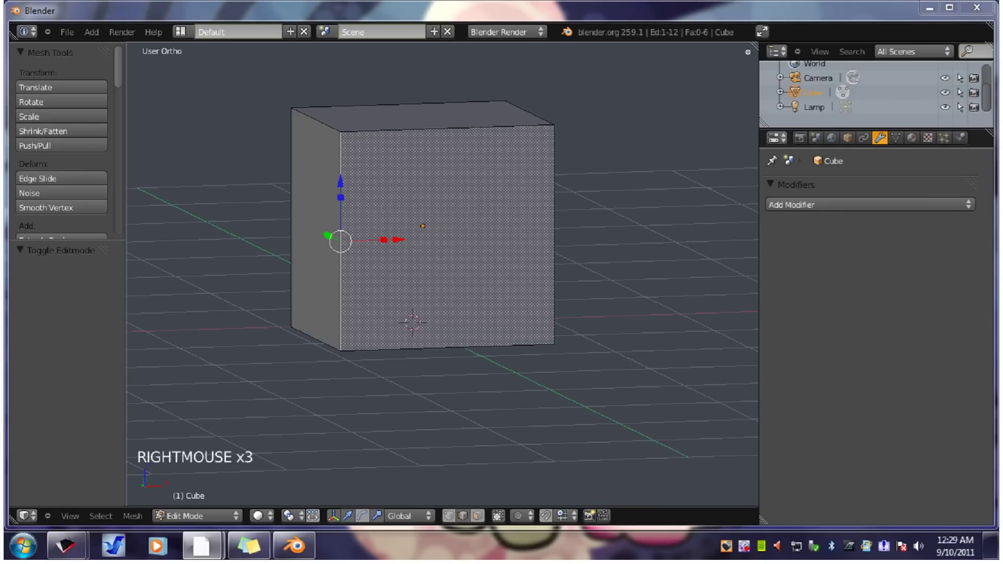
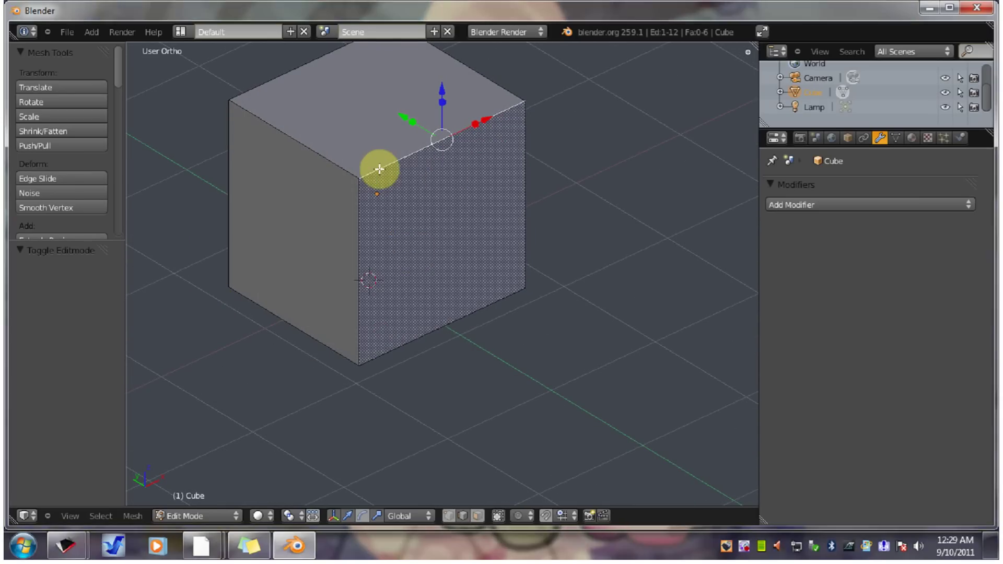
Drag the selected front-left edge to skew the cube and orbit around the result.
left_click(439, 138)
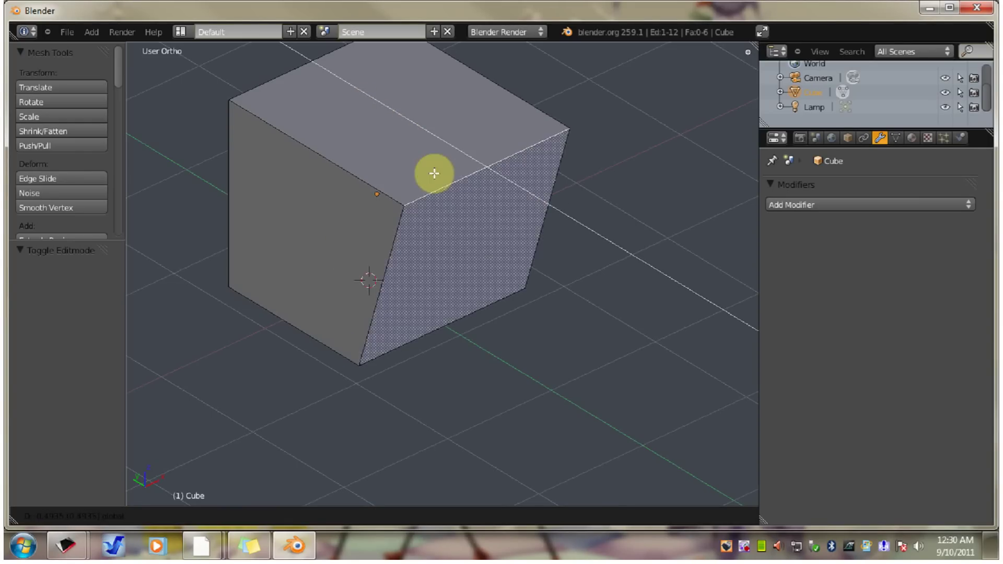
middle_click(417, 369)
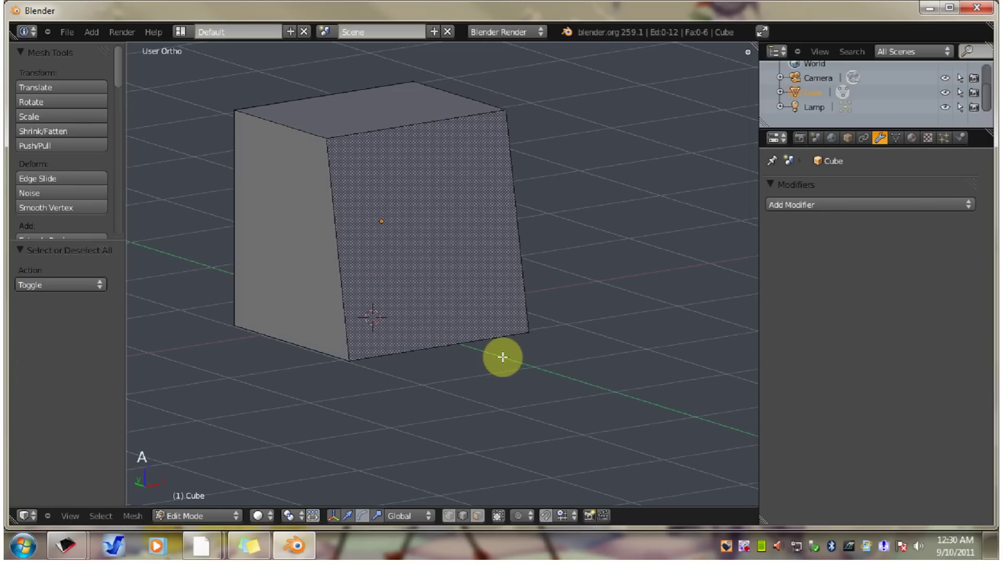